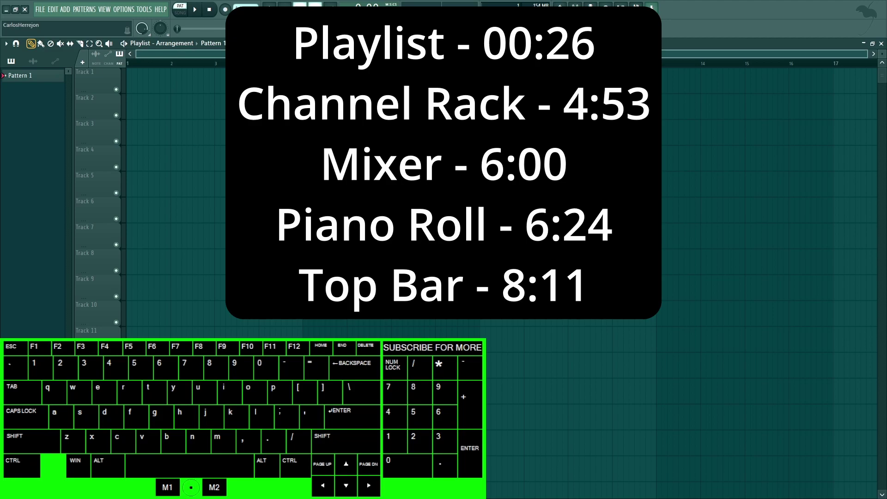
Drop a Pattern 1 clip at bar 1 on Track 1 with the Paint tool.
{"action": "right_click", "coordinate": [251, 117]}
{"action": "scroll", "scroll_direction": "up", "scroll_amount": 3}
{"action": "left_click", "coordinate": [190, 86]}
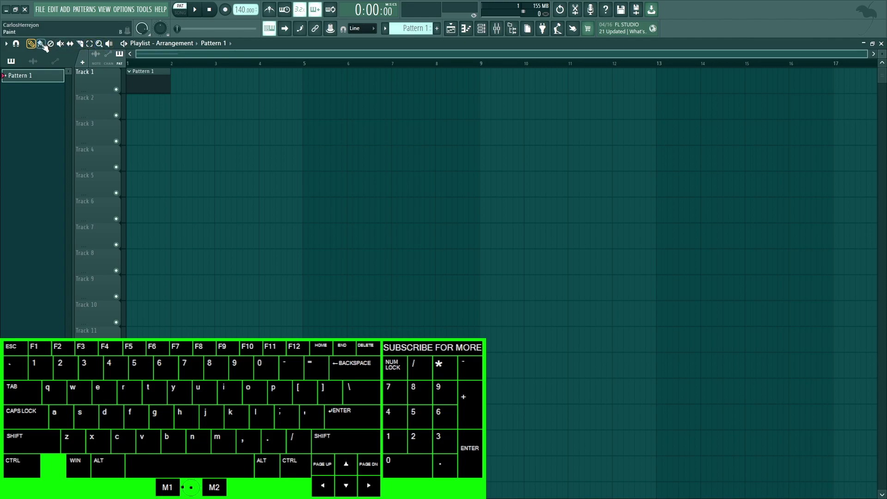
Cycle the playlist toolbar tools and settle on the Slice tool (Alt+S).
{"action": "left_click", "coordinate": [49, 46]}
{"action": "left_click", "coordinate": [59, 46]}
{"action": "left_click", "coordinate": [38, 45]}
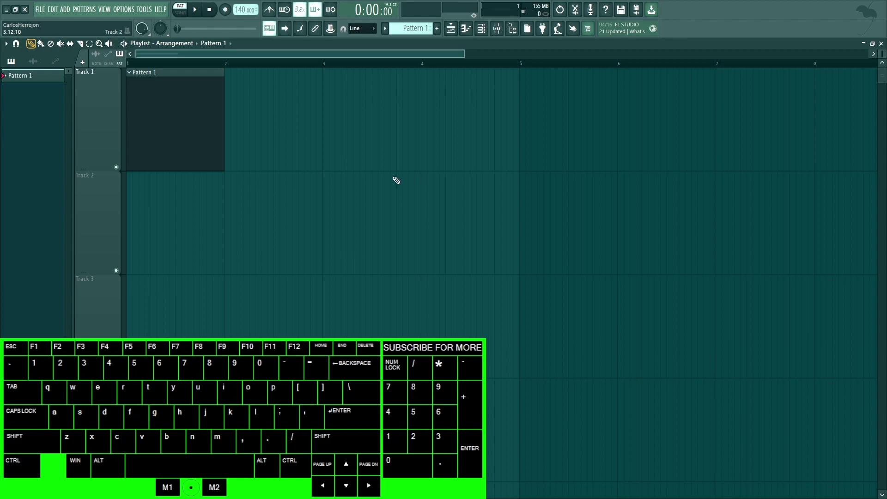
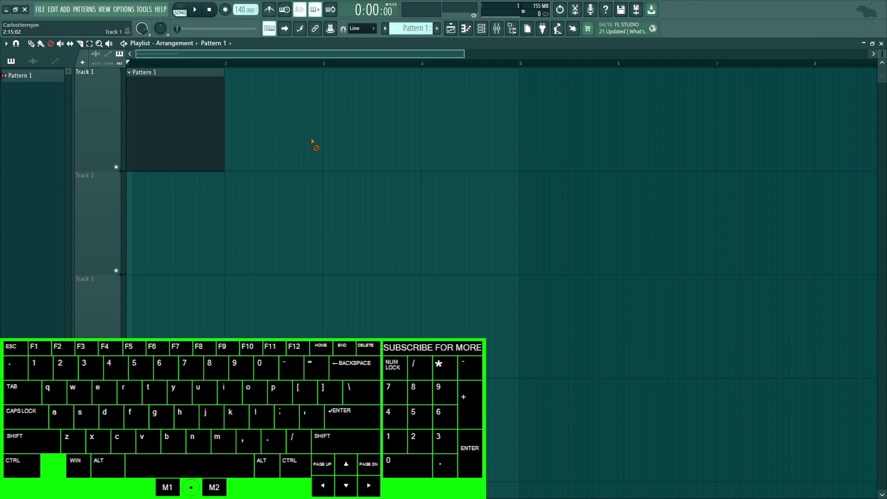
{"action": "key", "text": "ctrl+shift+t"}
{"action": "key", "text": "alt+s"}
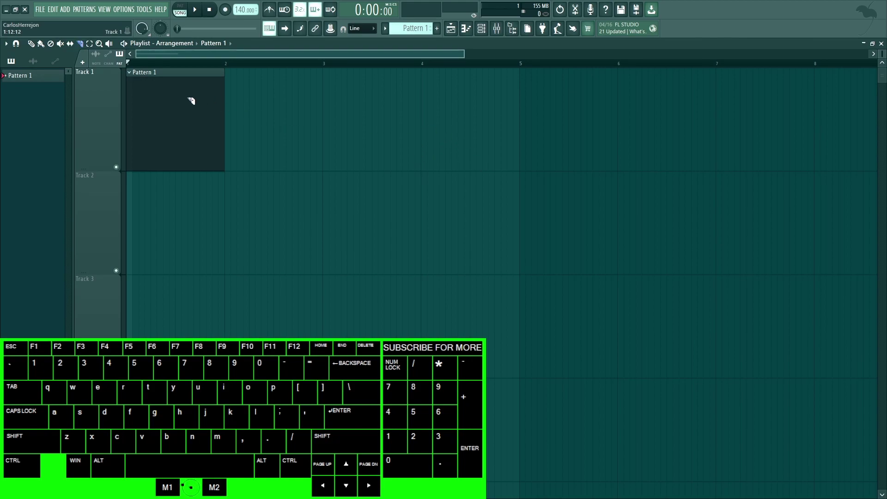
Slice the Pattern 1 clip in two and try cuts at several other points.
{"action": "left_click_drag", "start_coordinate": [186, 84], "coordinate": [185, 180]}
{"action": "scroll", "scroll_direction": "down", "scroll_amount": 3}
{"action": "left_click_drag", "start_coordinate": [182, 208], "coordinate": [172, 60]}
{"action": "left_click_drag", "start_coordinate": [298, 237], "coordinate": [209, 160]}
{"action": "left_click_drag", "start_coordinate": [321, 110], "coordinate": [233, 259]}
{"action": "scroll", "scroll_direction": "down", "scroll_amount": 3}
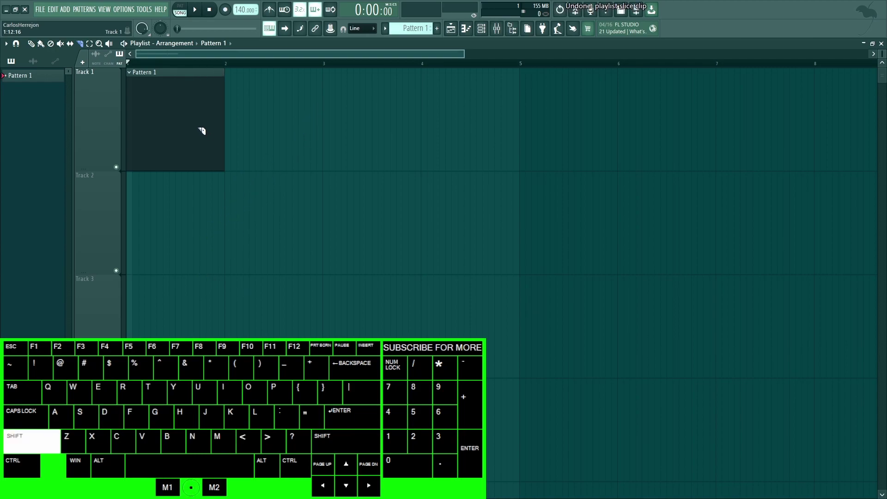
Cut the clip into two pieces, shorten the first to leave a gap, and return to Paint.
{"action": "left_click_drag", "start_coordinate": [203, 122], "coordinate": [193, 132]}
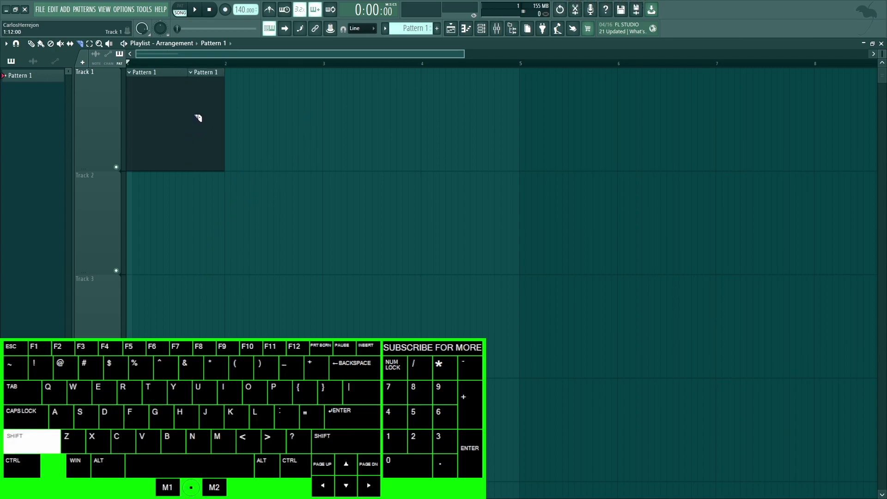
{"action": "left_click_drag", "start_coordinate": [201, 113], "coordinate": [173, 109]}
{"action": "key", "text": "alt+e"}
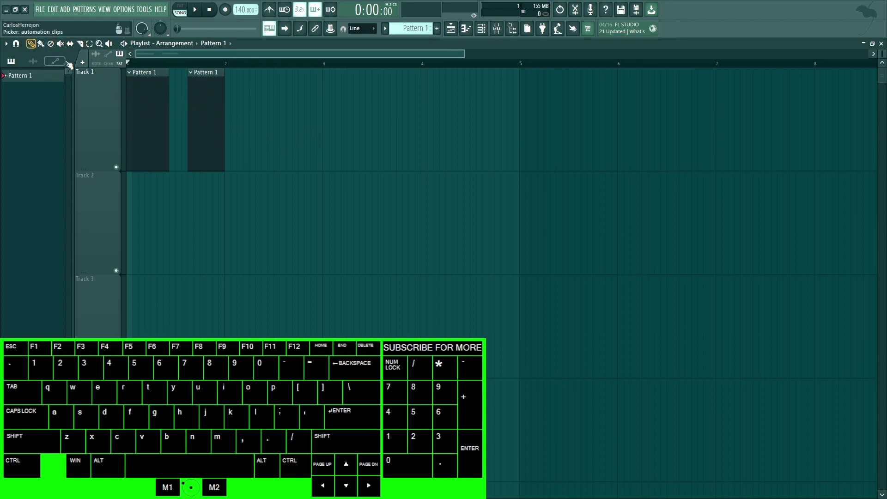
{"action": "left_click", "coordinate": [47, 46]}
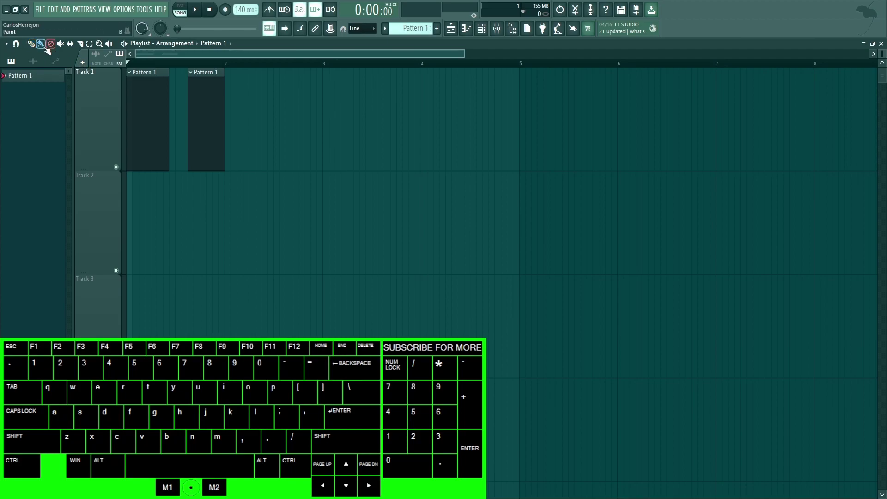
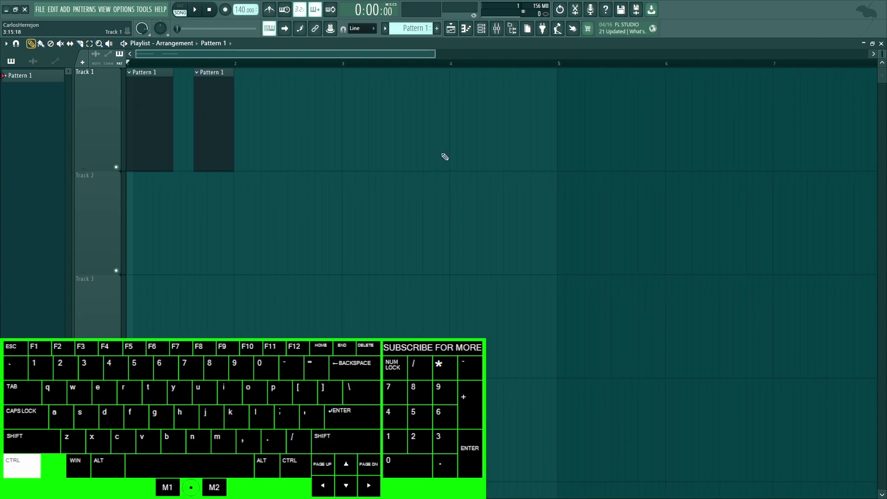
{"action": "right_click", "coordinate": [461, 147]}
{"action": "scroll", "scroll_direction": "down", "scroll_amount": 3}
{"action": "scroll", "scroll_direction": "up", "scroll_amount": 3}
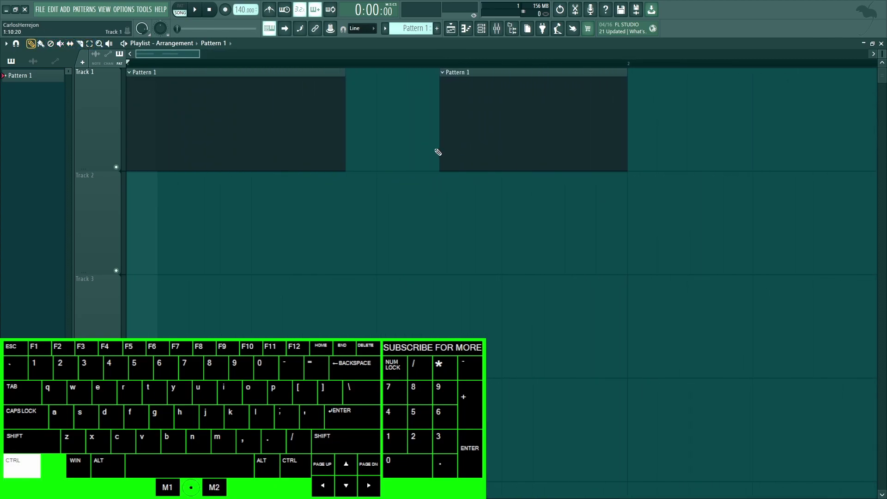
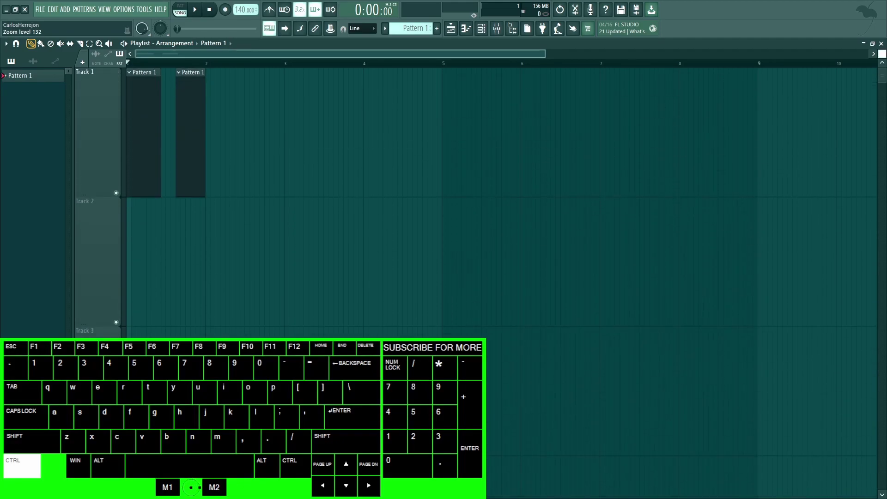
{"action": "scroll", "scroll_direction": "down", "scroll_amount": 3}
{"action": "scroll", "scroll_direction": "up", "scroll_amount": 3}
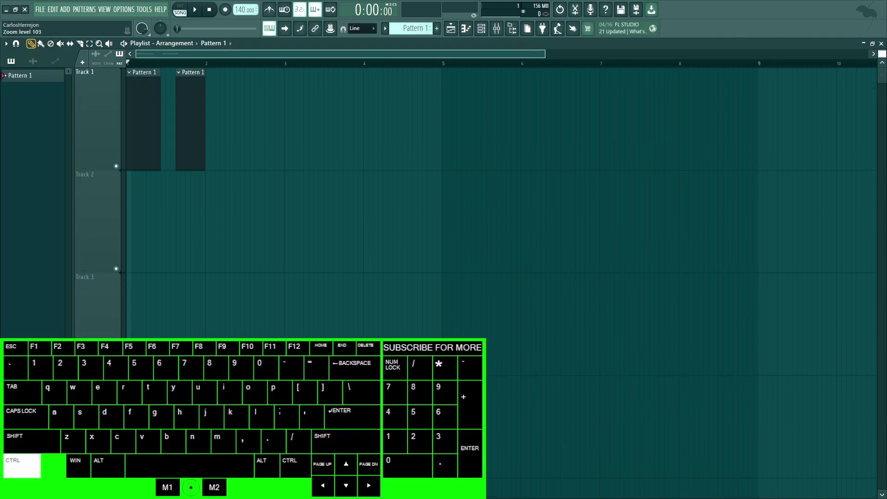
{"action": "scroll", "scroll_direction": "up", "scroll_amount": 3}
{"action": "scroll", "scroll_direction": "up", "scroll_amount": 3}
{"action": "scroll", "scroll_direction": "up", "scroll_amount": 3}
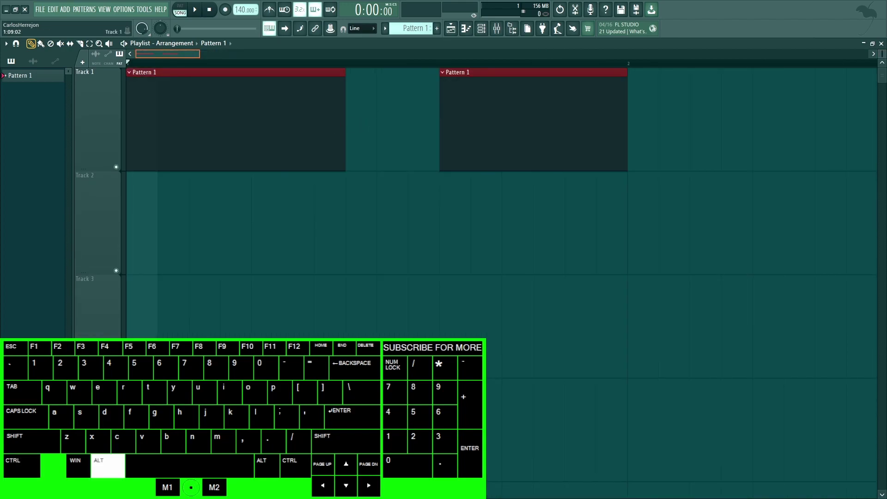
{"action": "scroll", "scroll_direction": "up", "scroll_amount": 3}
{"action": "left_click", "coordinate": [478, 35]}
{"action": "scroll", "scroll_direction": "down", "scroll_amount": 3}
{"action": "scroll", "scroll_direction": "up", "scroll_amount": 3}
Select all playlist clips, delete them, and undo to bring them back.
{"action": "key", "text": "alt+y"}
{"action": "key", "text": "ctrl+a"}
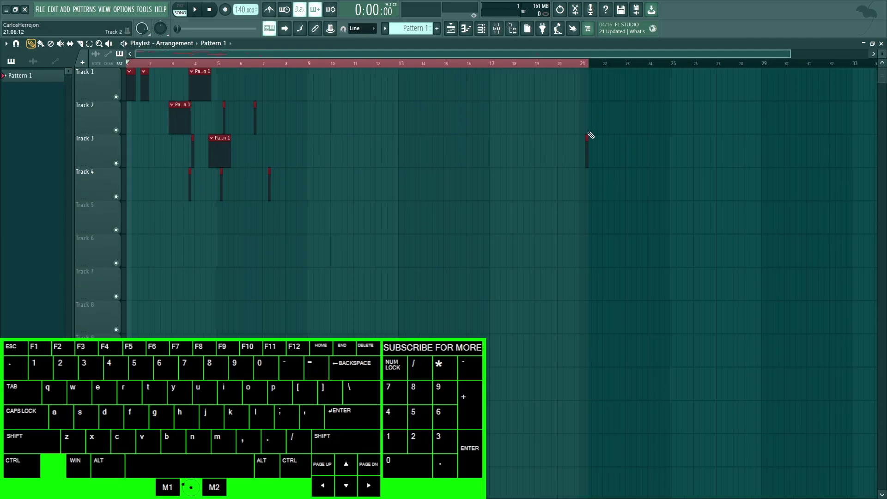
{"action": "key", "text": "ctrl+d"}
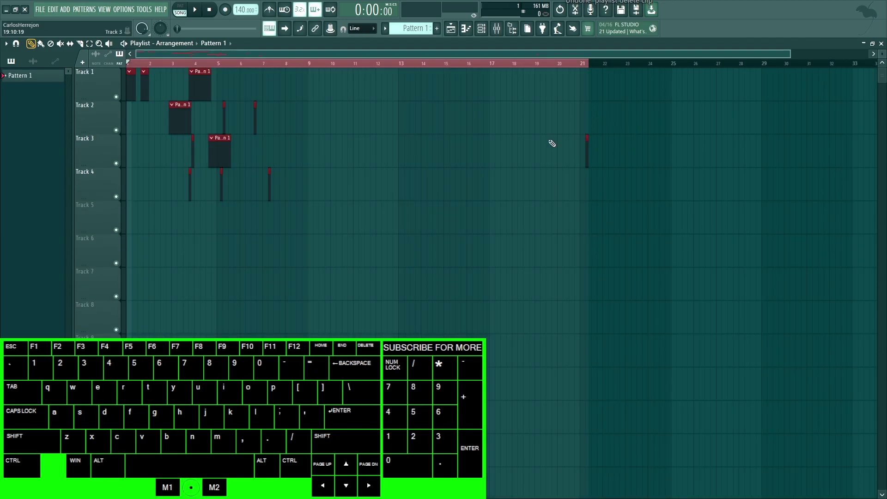
{"action": "key", "text": "Delete"}
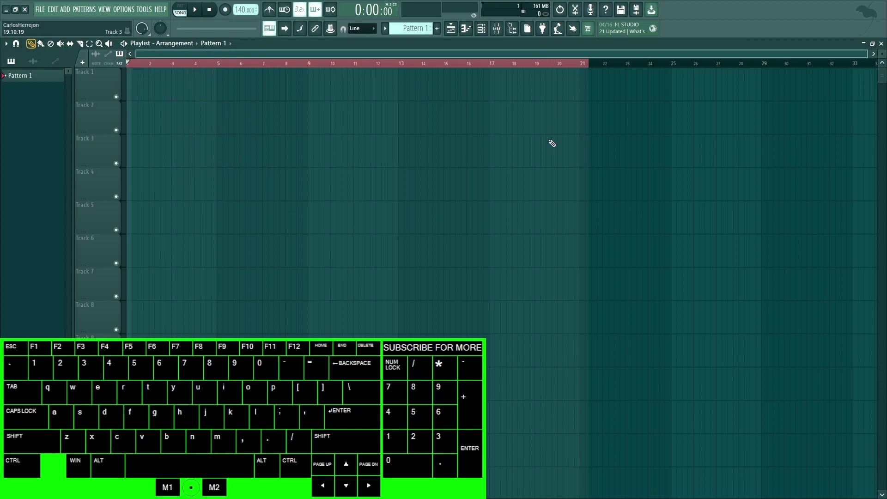
{"action": "key", "text": "ctrl+z"}
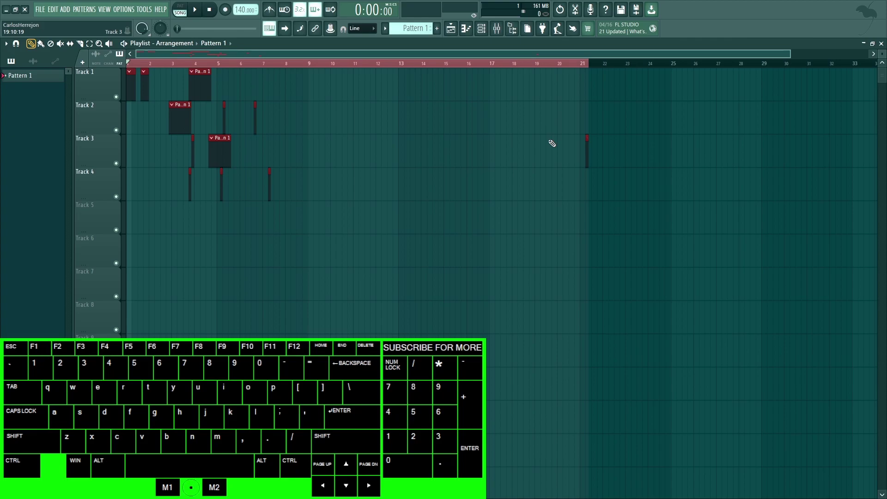
Undo repeatedly with Ctrl+Z to step far back through the playlist edit history.
{"action": "key", "text": "ctrl+z"}
{"action": "scroll", "scroll_direction": "up", "scroll_amount": 3}
{"action": "key", "text": "ctrl+z"}
{"action": "key", "text": "ctrl+z"}
{"action": "key", "text": "ctrl+z"}
{"action": "key", "text": "ctrl+z"}
{"action": "key", "text": "ctrl+z"}
{"action": "key", "text": "ctrl+z"}
{"action": "key", "text": "ctrl+z"}
{"action": "key", "text": "ctrl+z"}
{"action": "key", "text": "ctrl+z"}
{"action": "key", "text": "ctrl+z"}
Redo the clip edits with Ctrl+Alt+Z until the playlist holds no clips.
{"action": "key", "text": "ctrl+alt+z"}
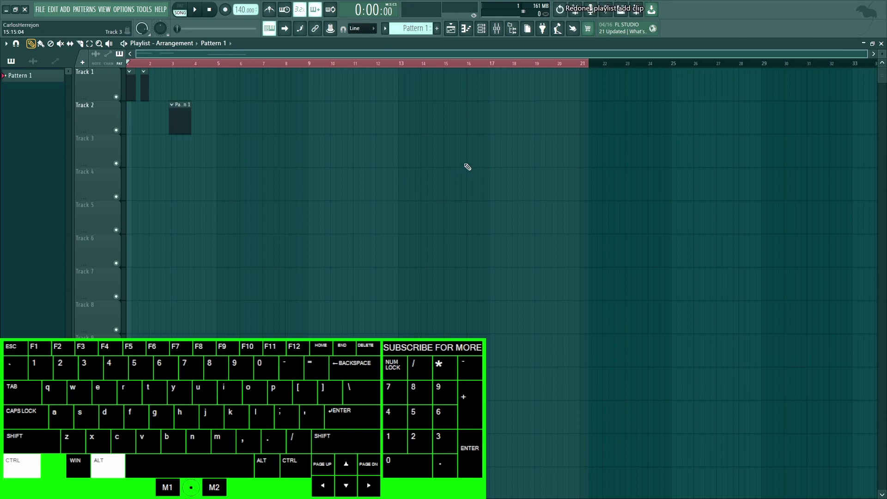
{"action": "key", "text": "ctrl+alt+z"}
{"action": "key", "text": "ctrl+alt+z"}
{"action": "key", "text": "ctrl+alt+z"}
{"action": "key", "text": "ctrl+alt+z"}
{"action": "key", "text": "ctrl+alt+z"}
{"action": "key", "text": "ctrl+alt+z"}
{"action": "key", "text": "ctrl+alt+z"}
{"action": "key", "text": "ctrl+alt+z"}
{"action": "key", "text": "ctrl+z"}
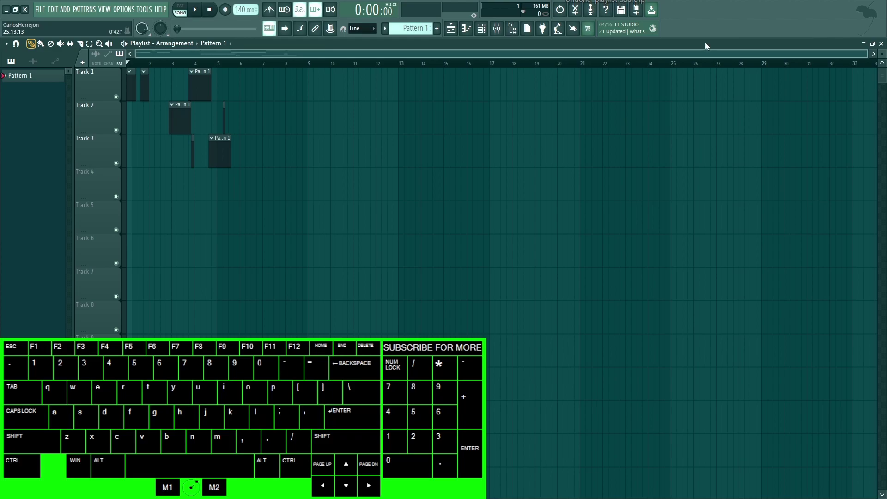
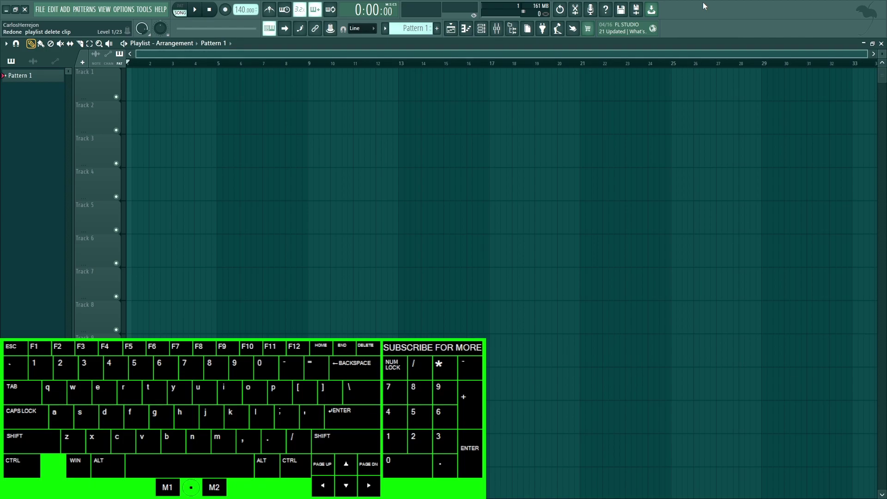
Restore the arrangement and duplicate bars 1–7 after bar 7, including a Pattern 1 clip on Track 7.
{"action": "key", "text": "ctrl+c"}
{"action": "key", "text": "ctrl+v"}
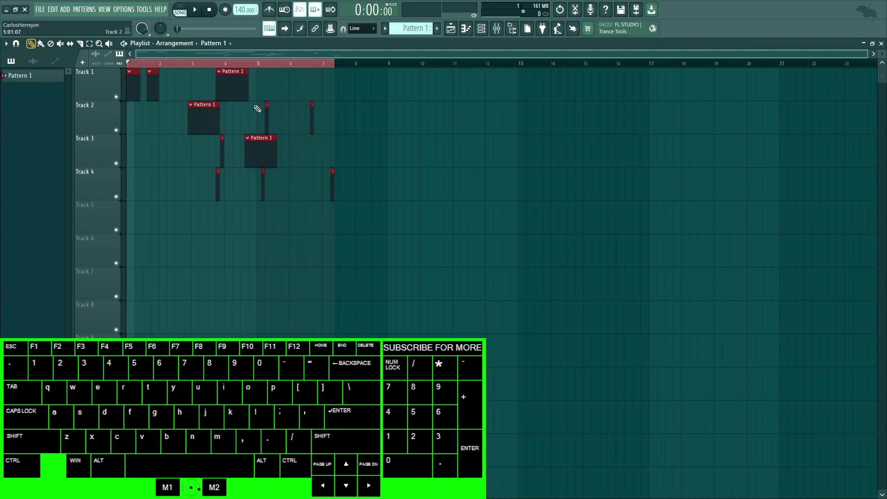
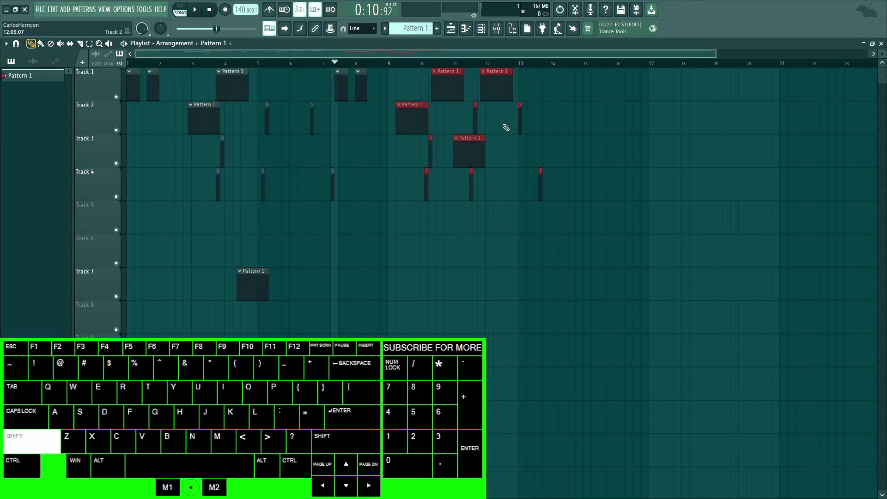
Deselect the duplicated clips and add a time marker with Alt+T, dismissing its name box.
{"action": "key", "text": "shift+alt+m"}
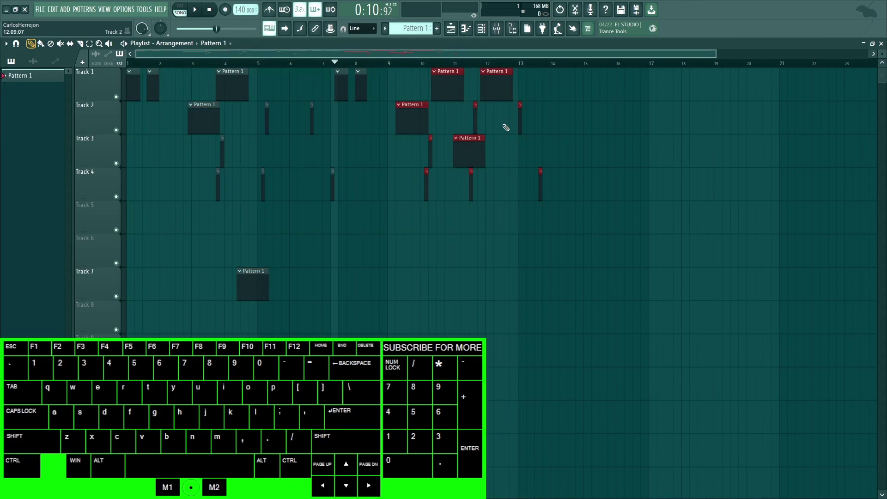
{"action": "scroll", "scroll_direction": "up", "scroll_amount": 3}
{"action": "key", "text": "alt+p"}
{"action": "key", "text": "alt+p"}
{"action": "scroll", "scroll_direction": "down", "scroll_amount": 3}
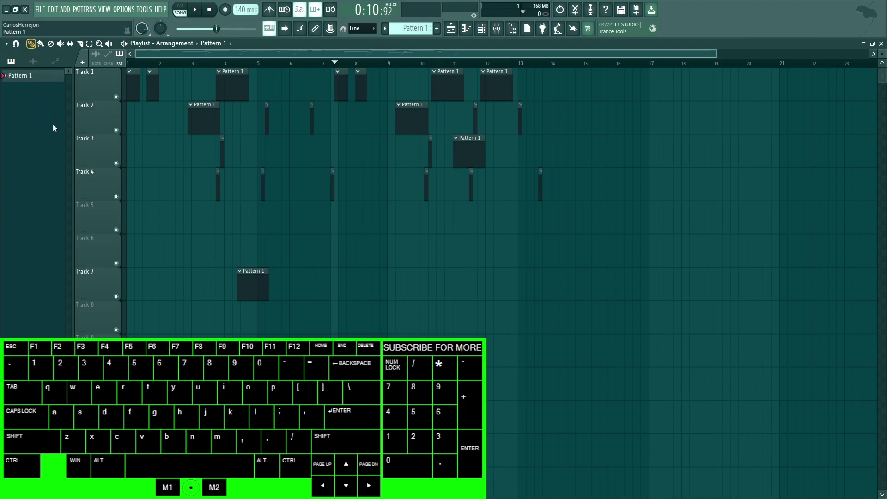
{"action": "key", "text": "alt+t"}
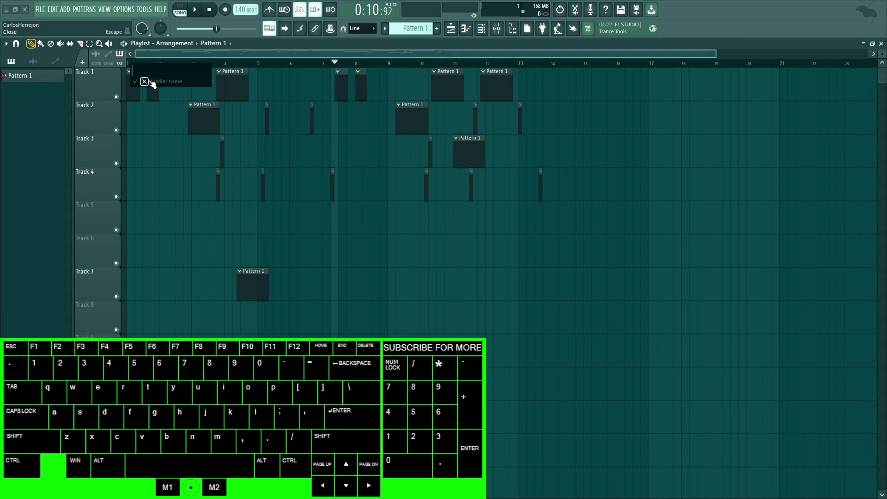
{"action": "left_click", "coordinate": [155, 84]}
Check the snap options without changing them, then select every clip in the arrangement.
{"action": "left_click_drag", "start_coordinate": [323, 73], "coordinate": [364, 27]}
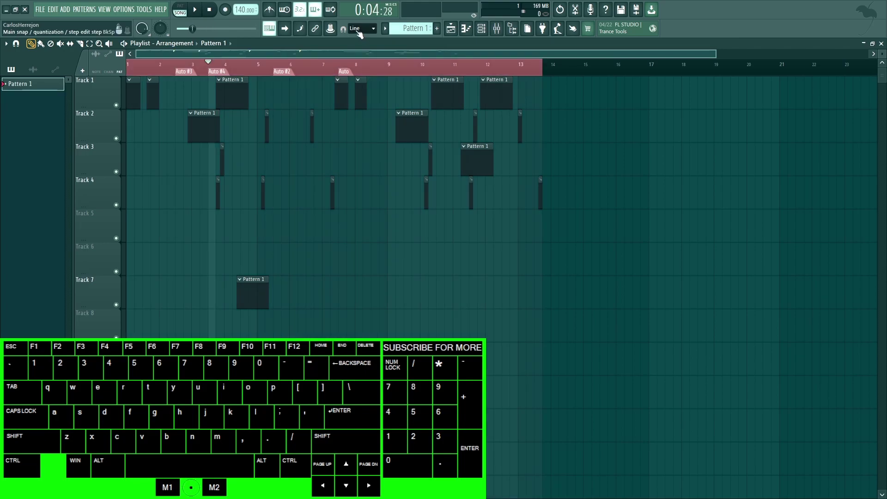
{"action": "left_click", "coordinate": [359, 31]}
{"action": "left_click", "coordinate": [372, 32]}
{"action": "scroll", "scroll_direction": "down", "scroll_amount": 3}
{"action": "key", "text": "BackSpace"}
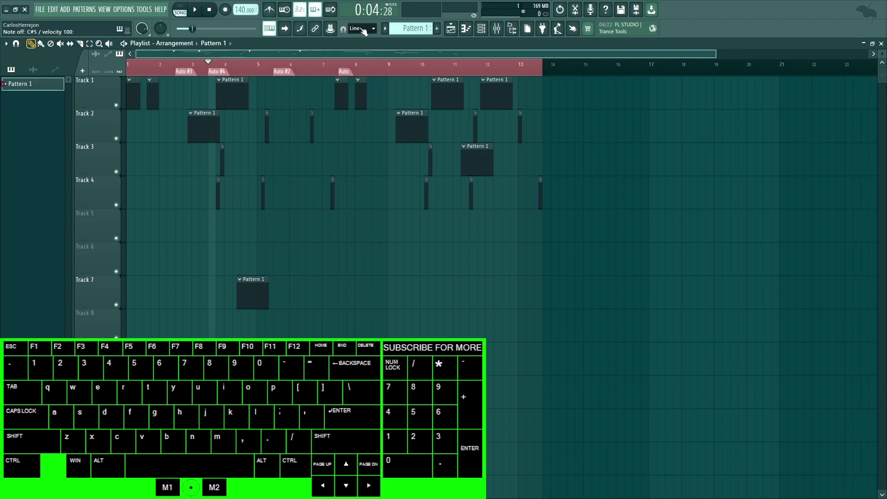
{"action": "left_click", "coordinate": [369, 30]}
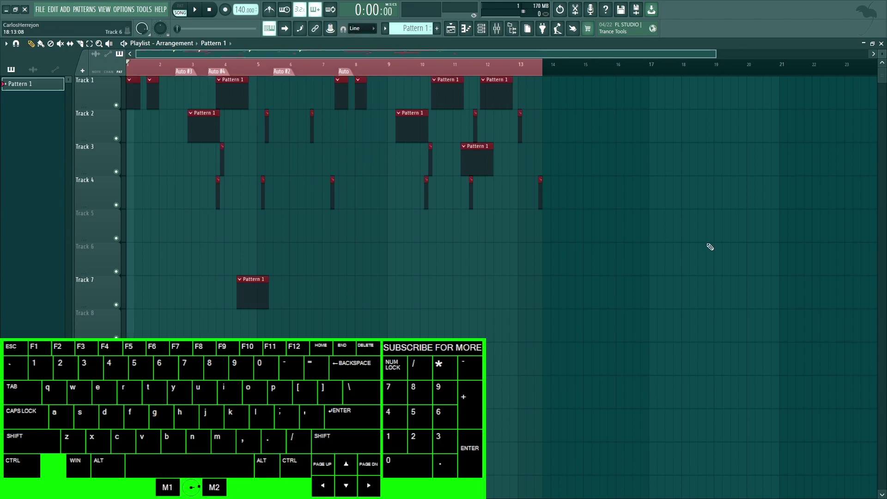
Bring up the consolidate render settings and close them again.
{"action": "key", "text": "ctrl+x"}
{"action": "key", "text": "ctrl+alt+c"}
{"action": "right_click", "coordinate": [529, 204]}
{"action": "right_click", "coordinate": [528, 204]}
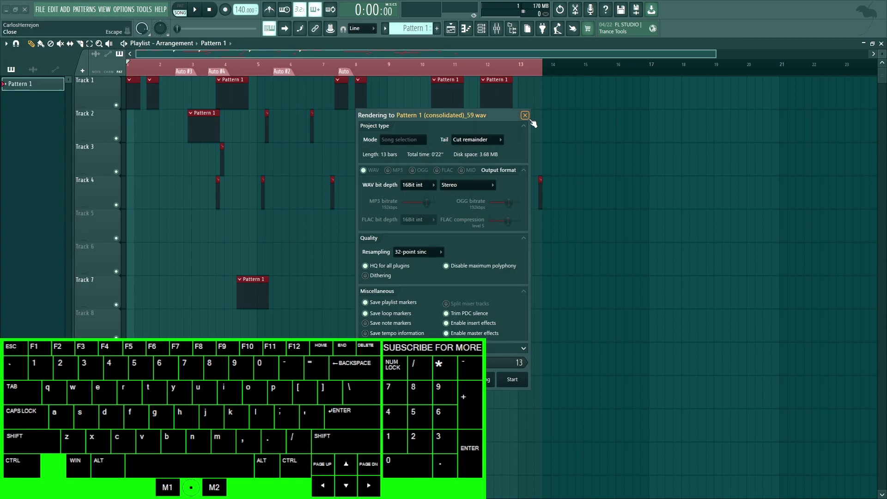
{"action": "key", "text": "ctrl+g"}
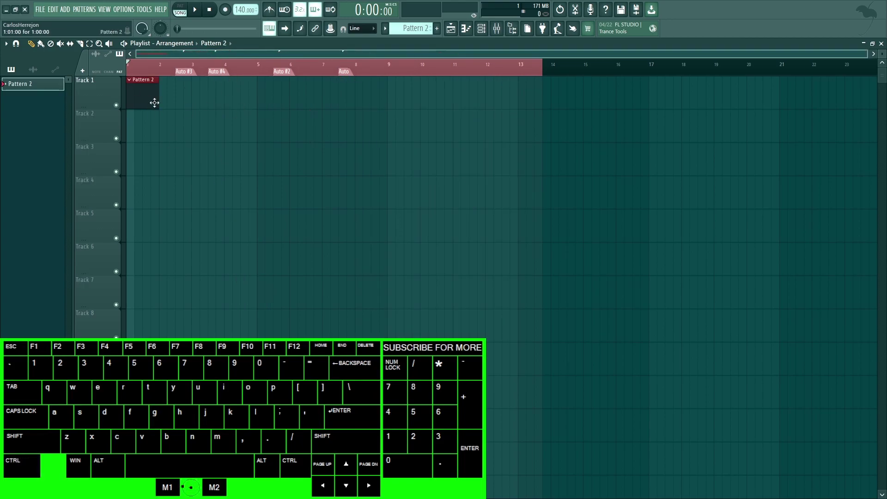
Delete the playlist clips, undo to restore them, and clear the time markers.
{"action": "key", "text": "ctrl+z"}
{"action": "key", "text": "Delete"}
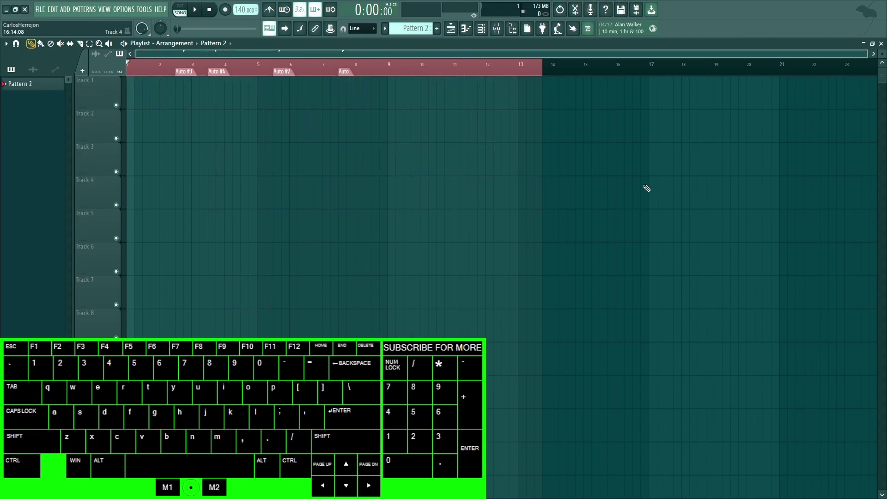
{"action": "key", "text": "ctrl+z"}
{"action": "key", "text": "ctrl+Delete"}
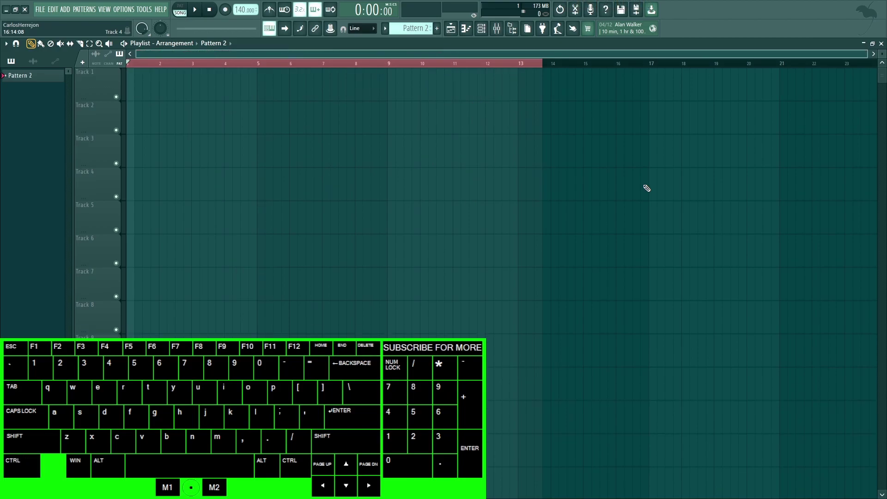
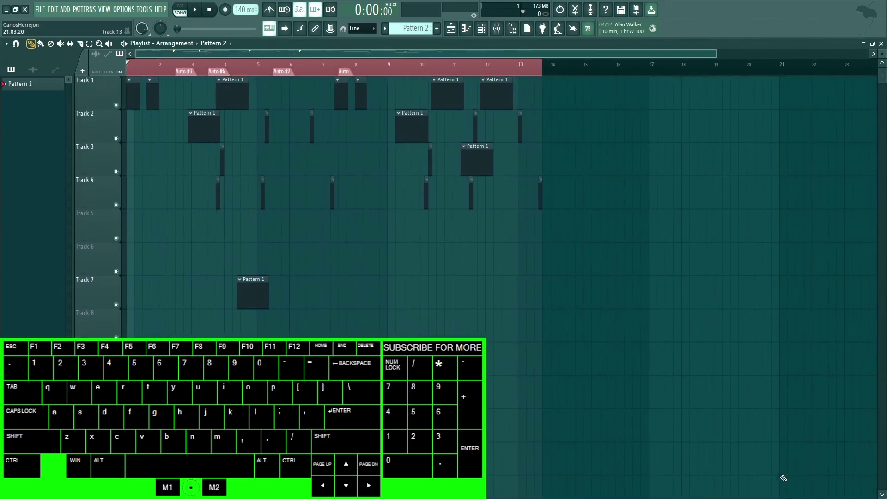
Play the arrangement with Space, toggling start and stop a few times.
{"action": "key", "text": "space"}
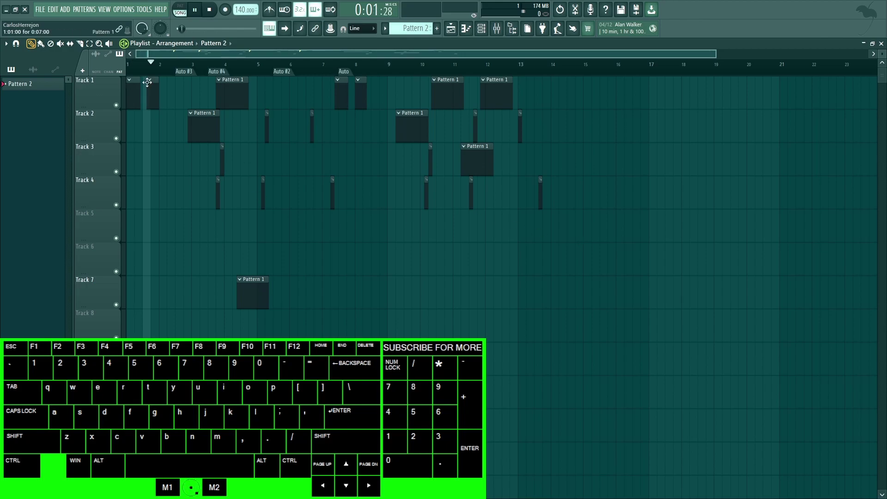
{"action": "key", "text": "space"}
{"action": "key", "text": "space"}
{"action": "key", "text": "ctrl+space"}
{"action": "scroll", "scroll_direction": "up", "scroll_amount": 3}
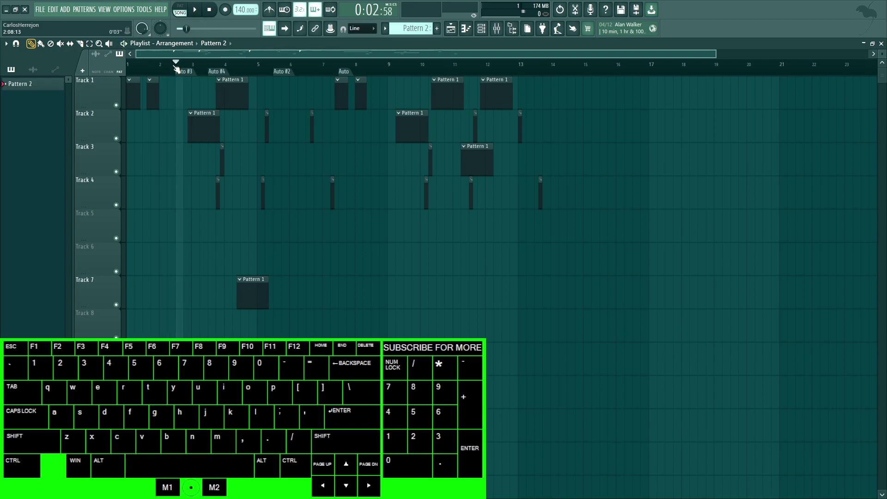
{"action": "key", "text": "space"}
{"action": "scroll", "scroll_direction": "up", "scroll_amount": 3}
{"action": "scroll", "scroll_direction": "down", "scroll_amount": 3}
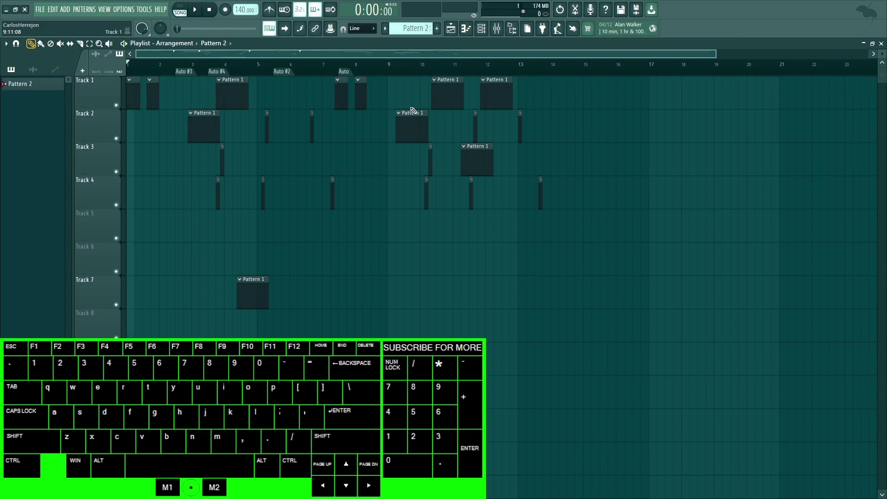
Resume playback from a later bar, stop it, and zoom out to see more bars.
{"action": "left_click", "coordinate": [394, 70]}
{"action": "key", "text": "space"}
{"action": "key", "text": "space"}
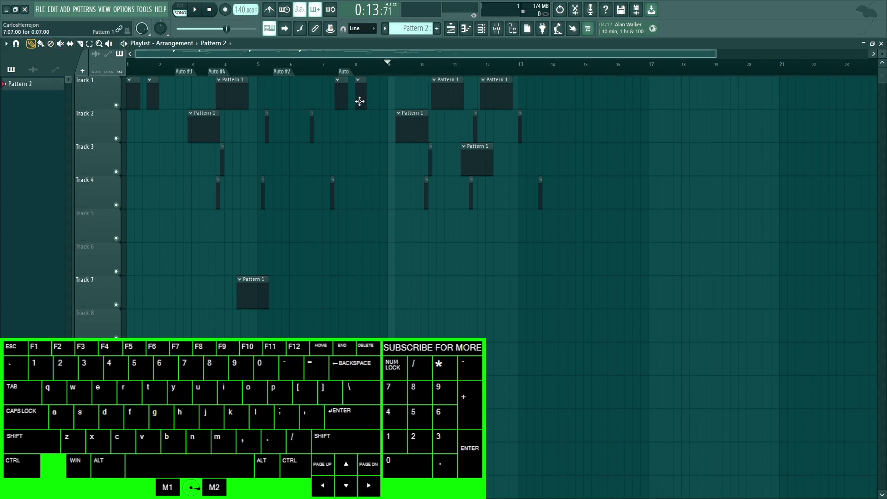
{"action": "key", "text": "shift+space"}
{"action": "key", "text": "shift+space"}
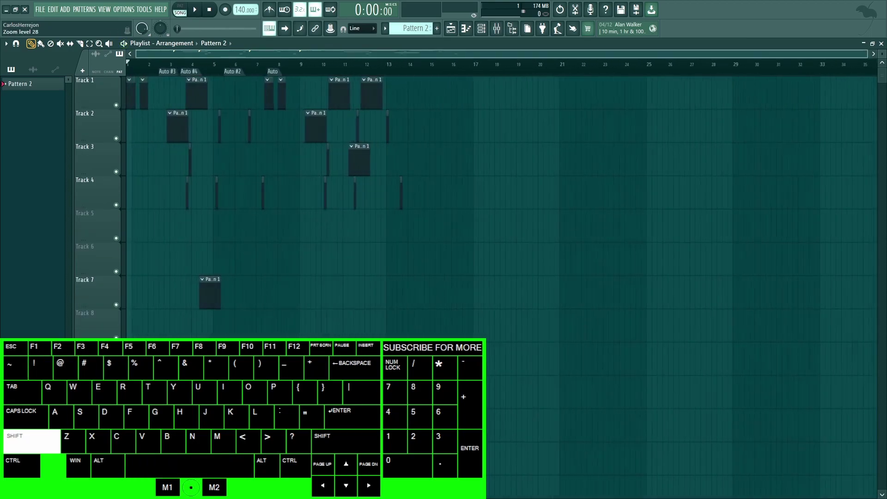
Make the playlist tracks taller and drop the Albanian – Emin 110 sample on Track 2.
{"action": "key", "text": "shift+3"}
{"action": "key", "text": "shift+4"}
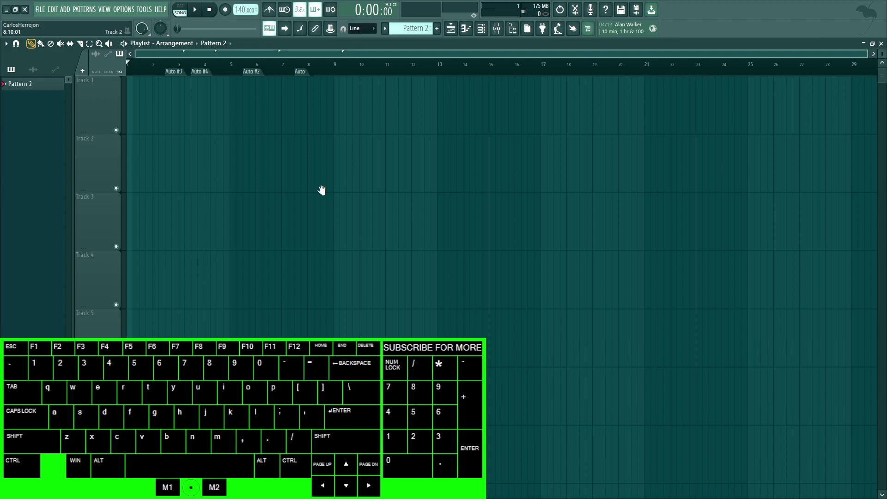
{"action": "right_click", "coordinate": [323, 195]}
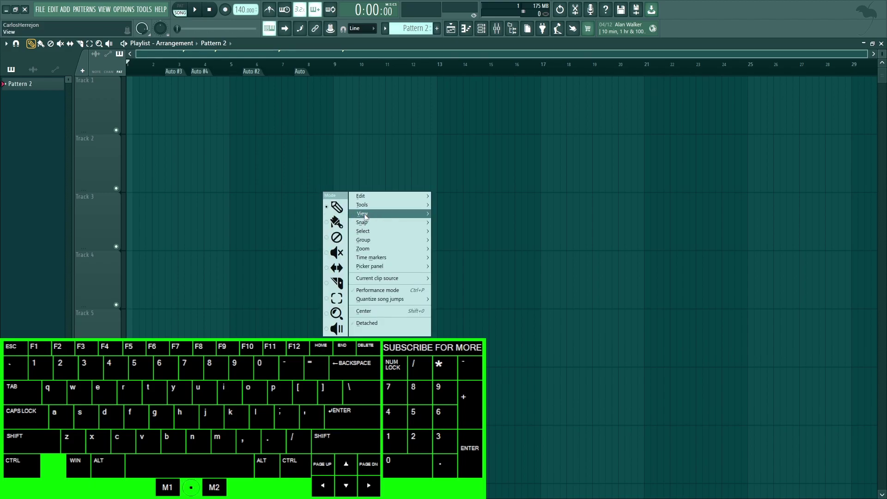
{"action": "double_click", "coordinate": [103, 78]}
{"action": "double_click", "coordinate": [125, 76]}
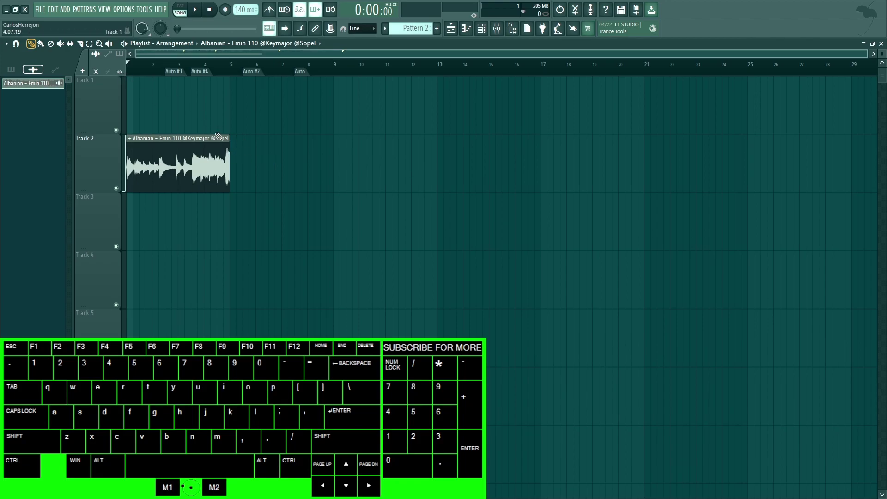
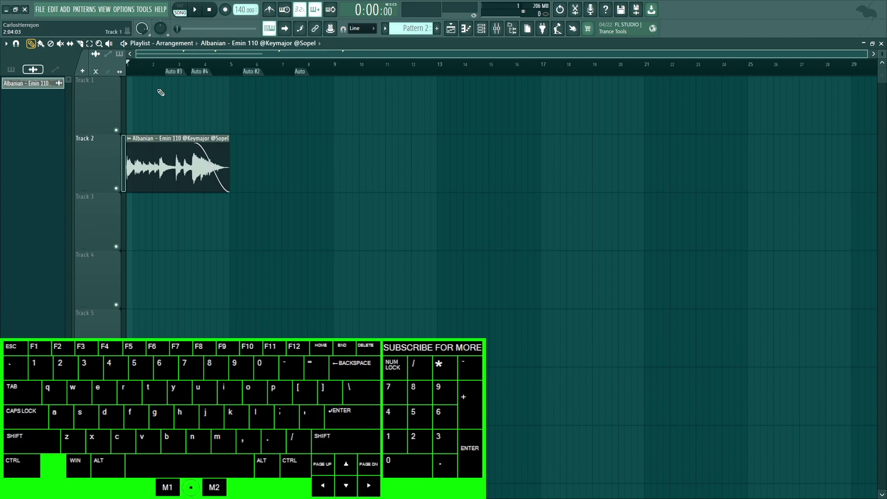
Toggle the audio clip's fade-out and make the clip unique, building up its copies.
{"action": "key", "text": "shift+f"}
{"action": "left_click", "coordinate": [142, 95]}
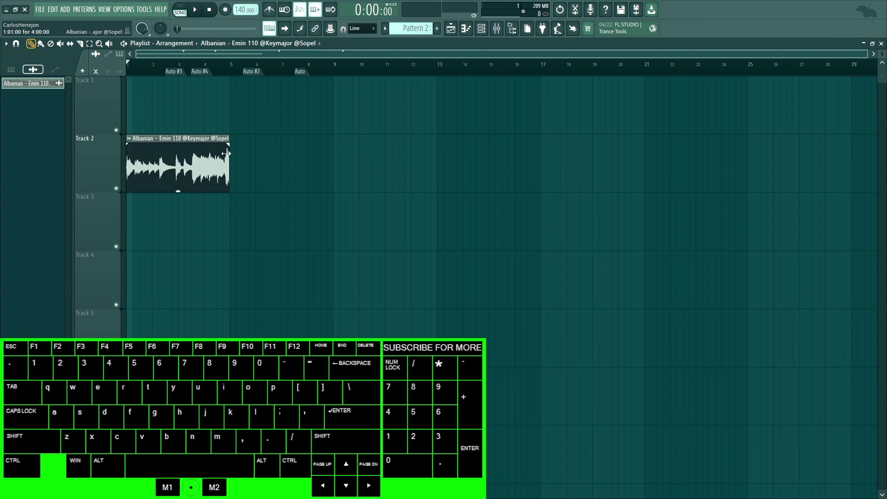
{"action": "key", "text": "shift+m"}
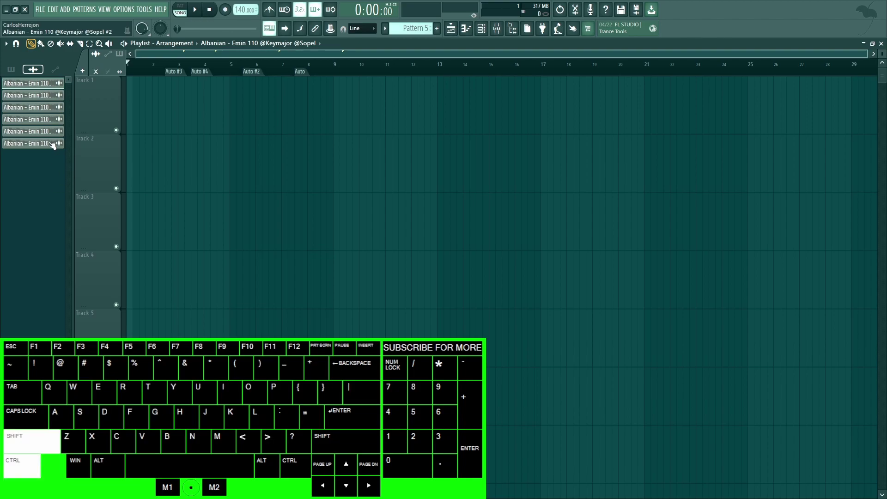
Load the other project from Open recent and show its Channel rack of five 808 [Spinz] channels.
{"action": "left_click", "coordinate": [48, 147]}
{"action": "scroll", "scroll_direction": "up", "scroll_amount": 3}
{"action": "scroll", "scroll_direction": "down", "scroll_amount": 3}
{"action": "left_click_drag", "start_coordinate": [42, 86], "coordinate": [132, 97]}
{"action": "scroll", "scroll_direction": "down", "scroll_amount": 3}
{"action": "scroll", "scroll_direction": "up", "scroll_amount": 3}
{"action": "scroll", "scroll_direction": "down", "scroll_amount": 3}
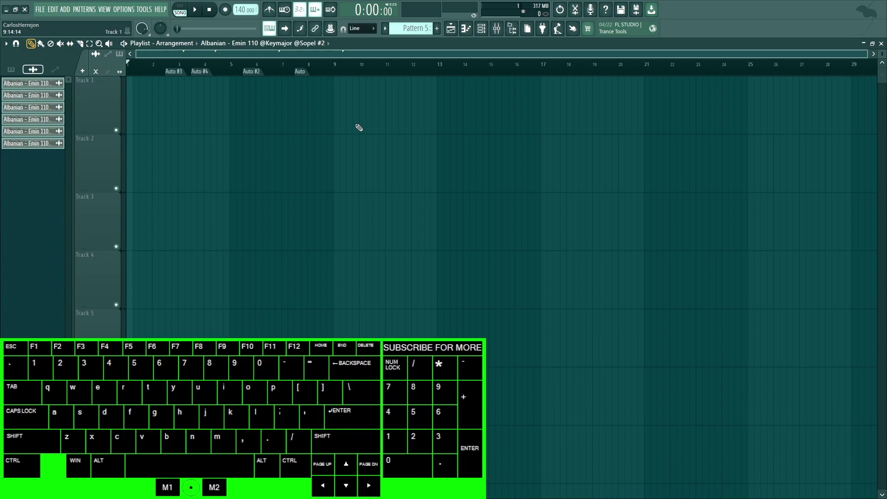
{"action": "left_click", "coordinate": [488, 30]}
{"action": "scroll", "scroll_direction": "down", "scroll_amount": 3}
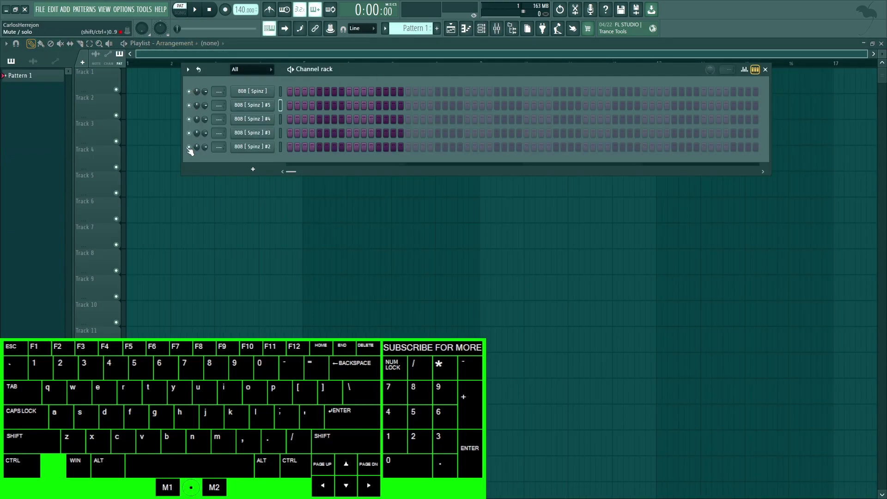
Toggle the 808 [Spinz] channel buttons to leave channels #4, #3 and #2 selected together.
{"action": "scroll", "scroll_direction": "up", "scroll_amount": 3}
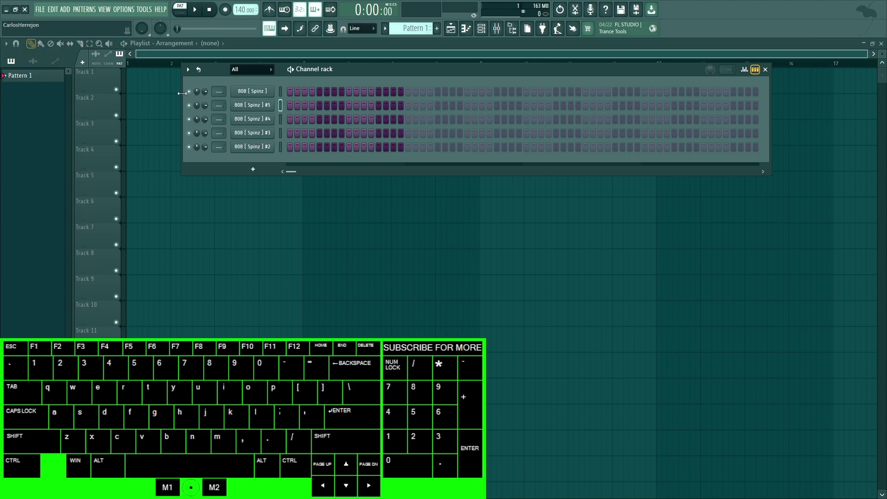
{"action": "left_click", "coordinate": [193, 98]}
{"action": "left_click", "coordinate": [193, 98]}
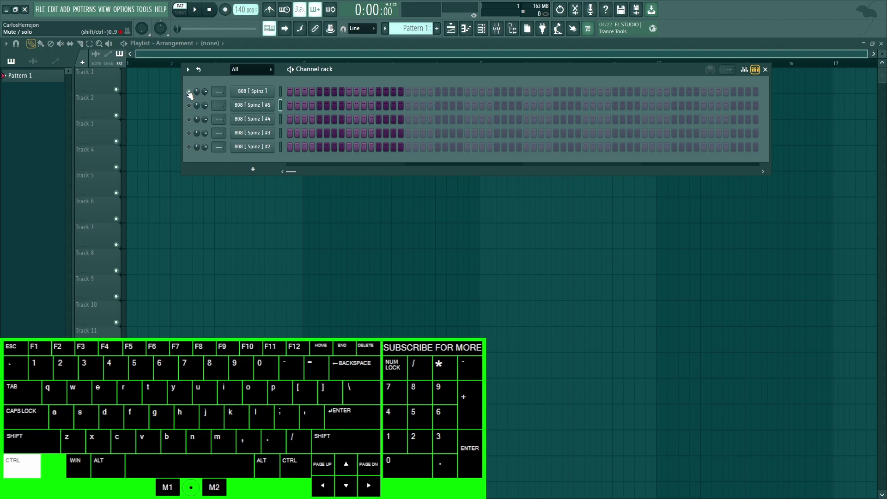
{"action": "left_click", "coordinate": [193, 96]}
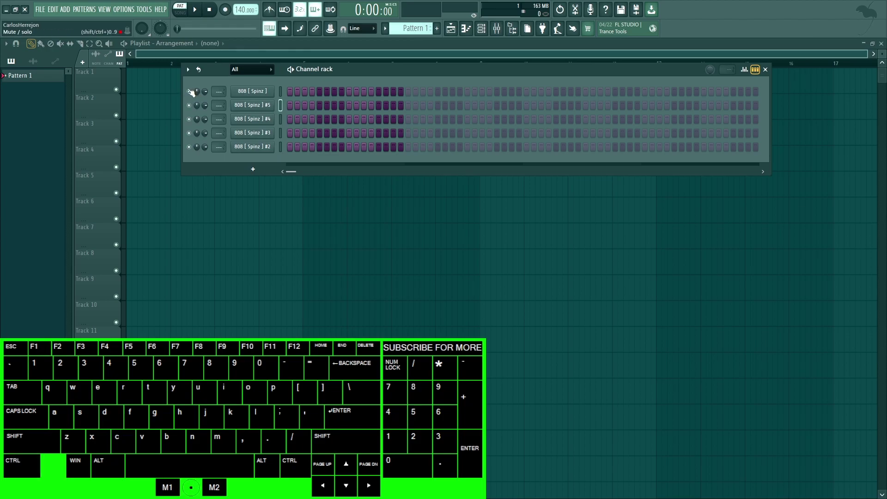
{"action": "left_click", "coordinate": [192, 95]}
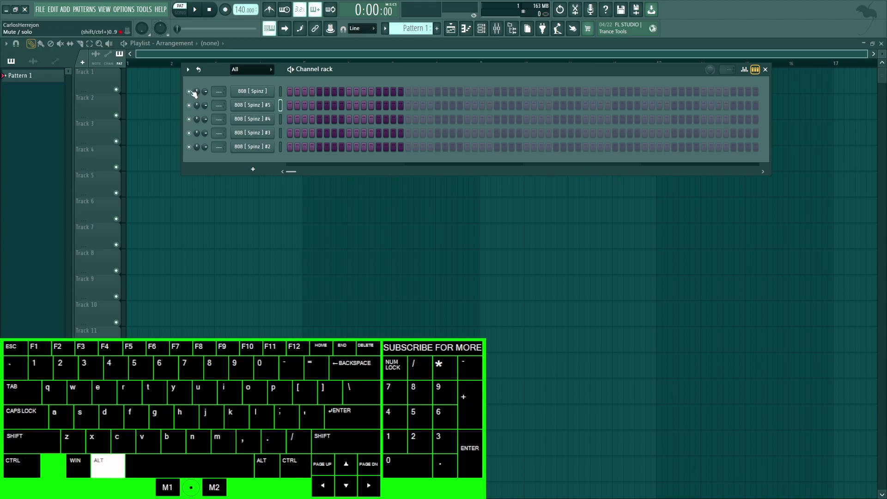
{"action": "left_click", "coordinate": [194, 94]}
{"action": "left_click", "coordinate": [194, 98]}
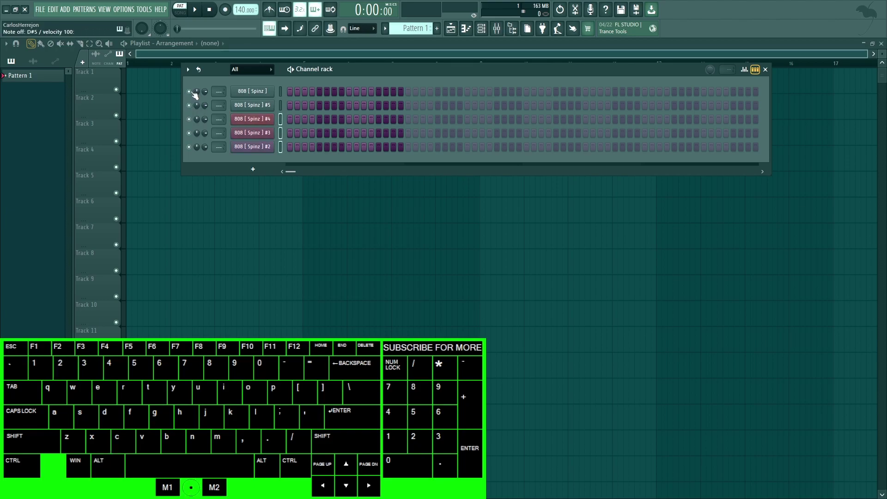
Preview notes on the selected 808 channels from the typing keyboard.
{"action": "key", "text": "ctrl+1"}
{"action": "scroll", "scroll_direction": "down", "scroll_amount": 3}
{"action": "key", "text": "ctrl+1"}
{"action": "key", "text": "ctrl+2"}
{"action": "key", "text": "ctrl+3"}
{"action": "key", "text": "ctrl+4"}
{"action": "key", "text": "ctrl+5"}
{"action": "key", "text": "ctrl+5"}
{"action": "key", "text": "ctrl+1"}
{"action": "key", "text": "ctrl+3"}
{"action": "key", "text": "shift+1"}
{"action": "key", "text": "shift+1"}
{"action": "key", "text": "shift+1"}
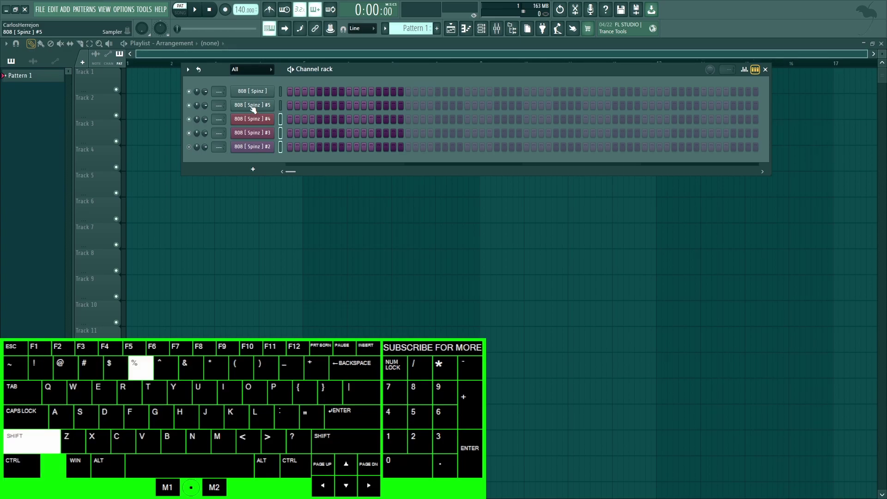
Adjust the top 808 channel's panning knob and reset it to centre.
{"action": "left_click_drag", "start_coordinate": [201, 95], "coordinate": [200, 95]}
{"action": "scroll", "scroll_direction": "up", "scroll_amount": 3}
{"action": "right_click", "coordinate": [200, 95]}
{"action": "right_click", "coordinate": [199, 95]}
{"action": "key", "text": "ctrl+c"}
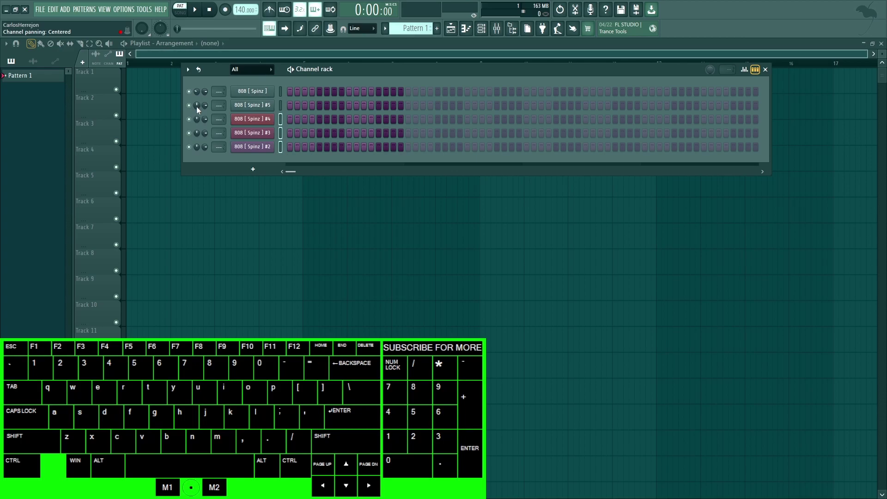
Pan the next channel 43% left and bring up the first channel's options menu.
{"action": "right_click", "coordinate": [198, 110]}
{"action": "key", "text": "ctrl+v"}
{"action": "right_click", "coordinate": [199, 109]}
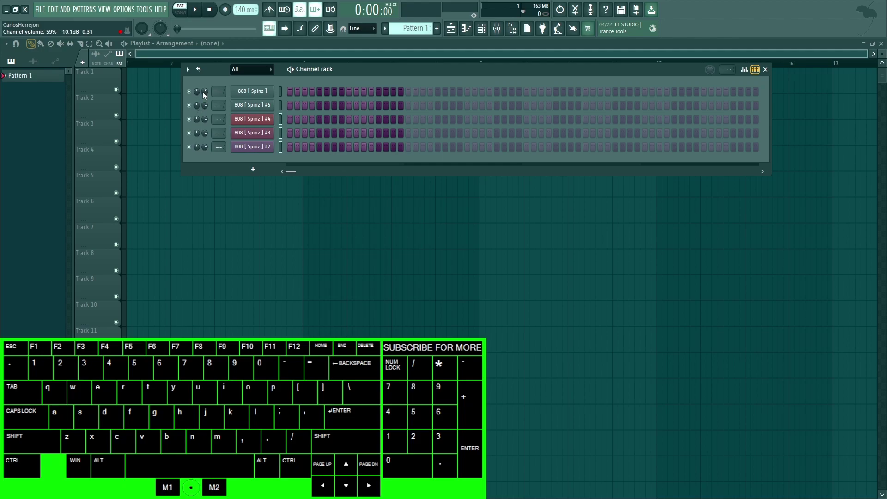
{"action": "right_click", "coordinate": [265, 93]}
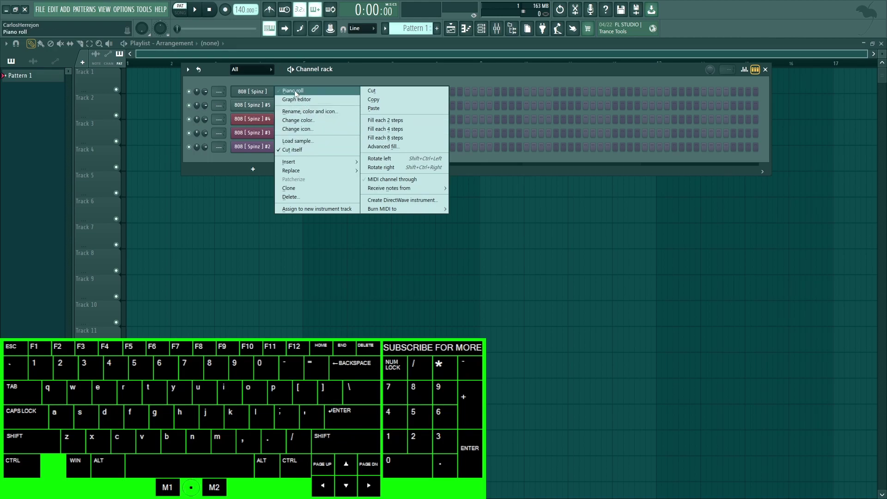
Show the channel's note graph, replace channels with Sampler channels and copy one to the next slot.
{"action": "key", "text": "g"}
{"action": "scroll", "scroll_direction": "up", "scroll_amount": 3}
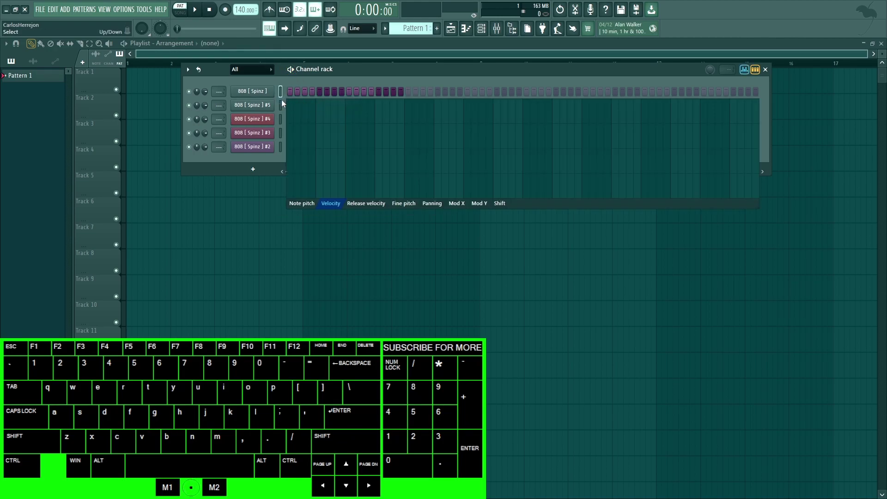
{"action": "right_click", "coordinate": [266, 94]}
{"action": "key", "text": "r"}
{"action": "key", "text": "Escape"}
{"action": "right_click", "coordinate": [266, 95]}
{"action": "key", "text": "r"}
{"action": "left_click", "coordinate": [284, 92]}
{"action": "key", "text": "ctrl+c"}
{"action": "left_click", "coordinate": [283, 105]}
{"action": "key", "text": "ctrl+v"}
Cut a channel, route the Sampler channels to mixer inserts and bring up the Mixer.
{"action": "scroll", "scroll_direction": "up", "scroll_amount": 3}
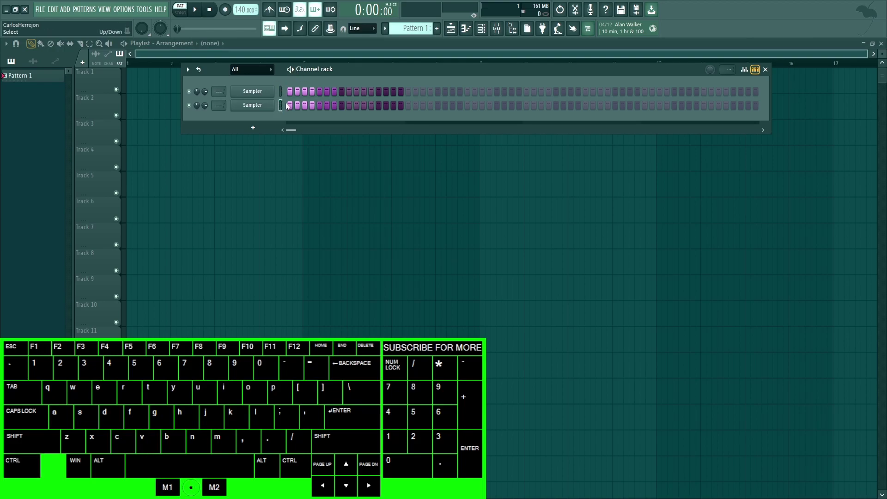
{"action": "key", "text": "ctrl+x"}
{"action": "key", "text": "f"}
{"action": "key", "text": "Escape"}
{"action": "left_click", "coordinate": [282, 118]}
{"action": "key", "text": "ctrl+l"}
{"action": "scroll", "scroll_direction": "down", "scroll_amount": 3}
{"action": "scroll", "scroll_direction": "up", "scroll_amount": 3}
{"action": "double_click", "coordinate": [283, 99]}
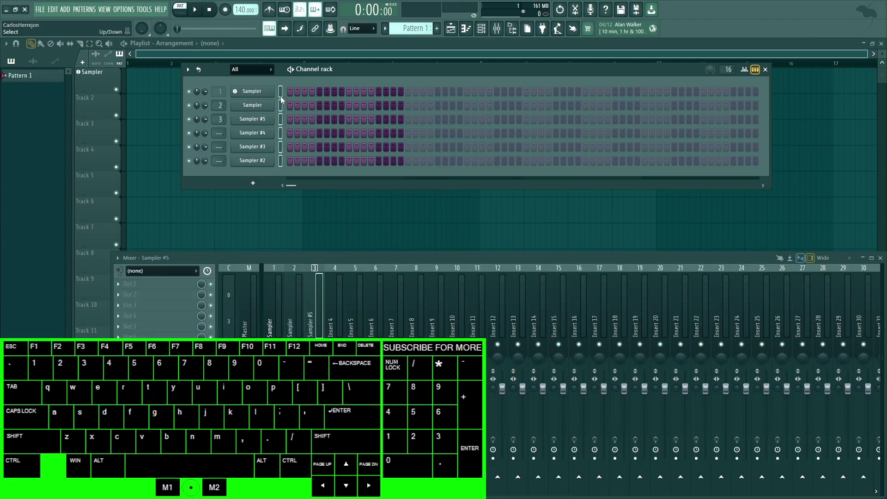
Route each Sampler channel to its own mixer insert and select a mixer track.
{"action": "key", "text": "ctrl+l"}
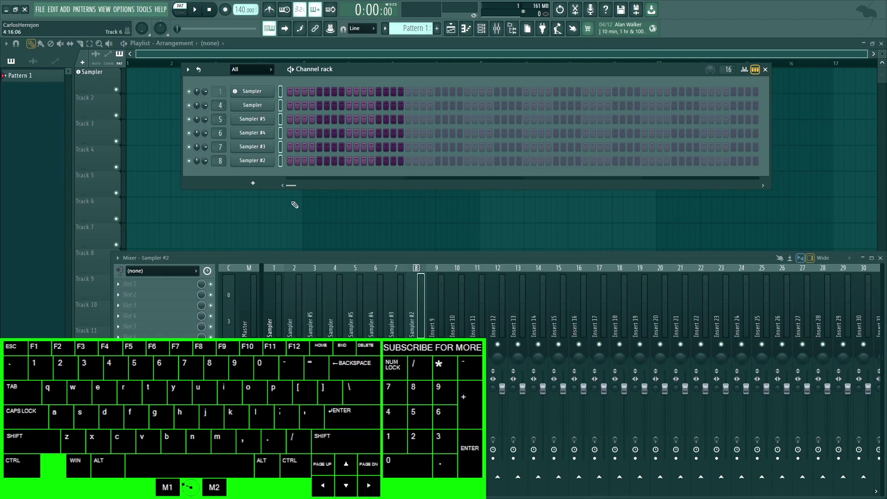
{"action": "left_click", "coordinate": [268, 94]}
{"action": "left_click", "coordinate": [300, 310]}
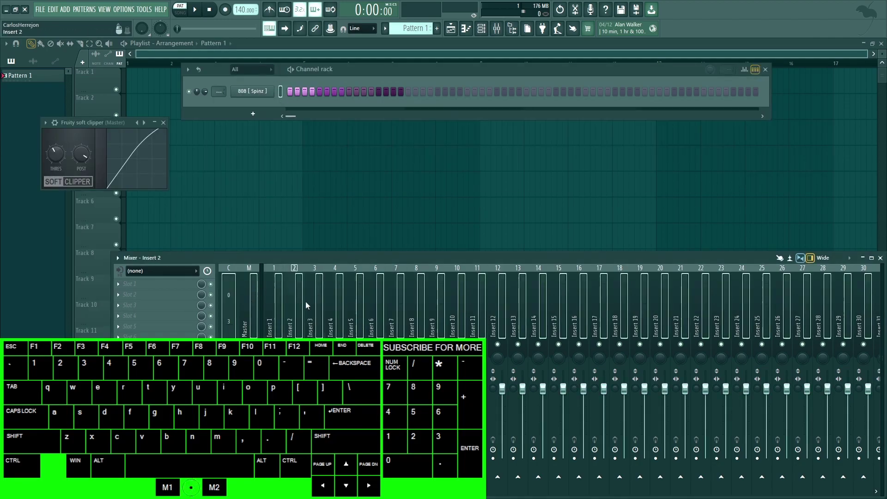
{"action": "key", "text": "ctrl+d"}
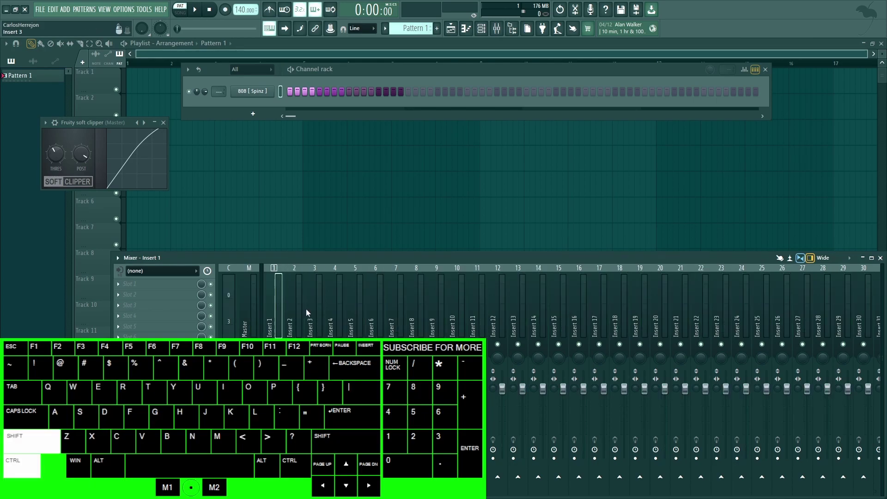
From the Mixer menu choose Save mixer state as, opening the Mixer presets Save dialog.
{"action": "left_click", "coordinate": [326, 296]}
{"action": "left_click", "coordinate": [366, 300]}
{"action": "left_click", "coordinate": [428, 295]}
{"action": "left_click", "coordinate": [479, 302]}
{"action": "left_click", "coordinate": [454, 307]}
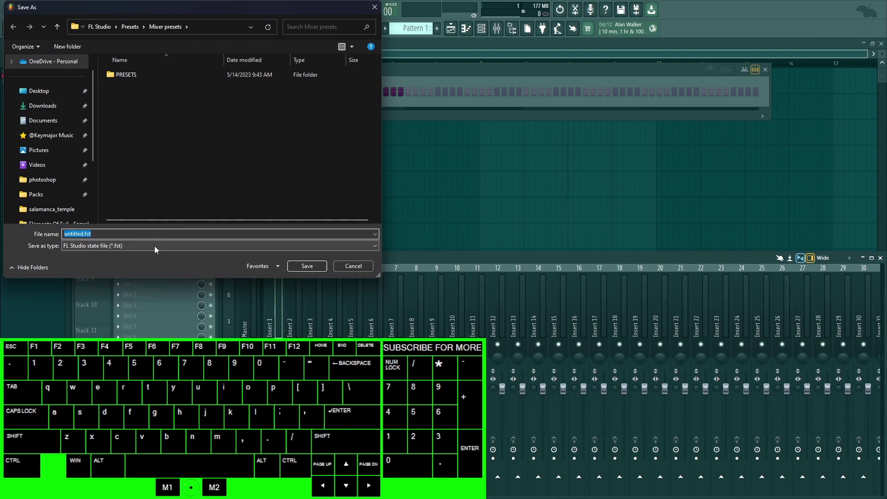
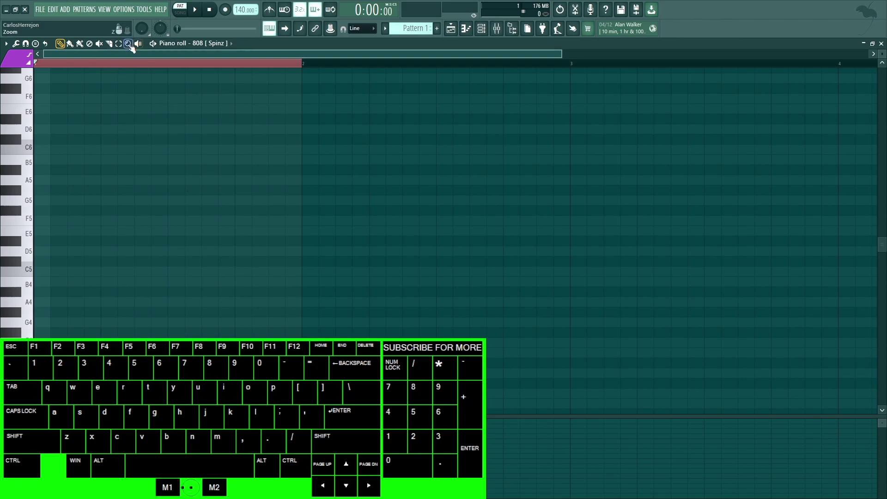
Cycle the 808 piano roll through paint (drum), mute, slice and select tools via shortcuts.
{"action": "key", "text": "shift+p"}
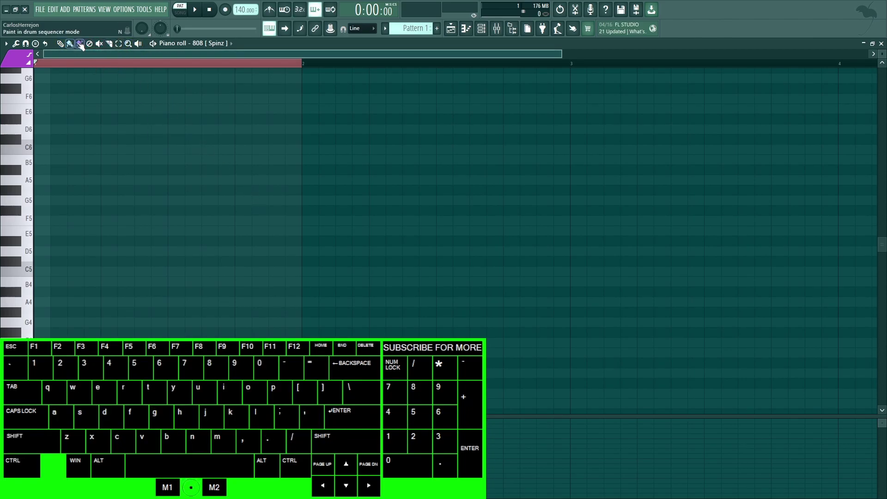
{"action": "scroll", "scroll_direction": "down", "scroll_amount": 3}
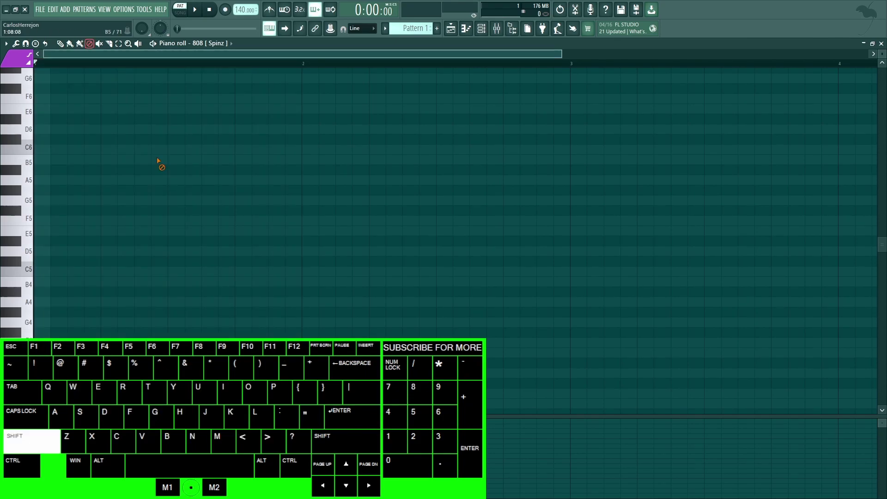
{"action": "key", "text": "shift+alt+d"}
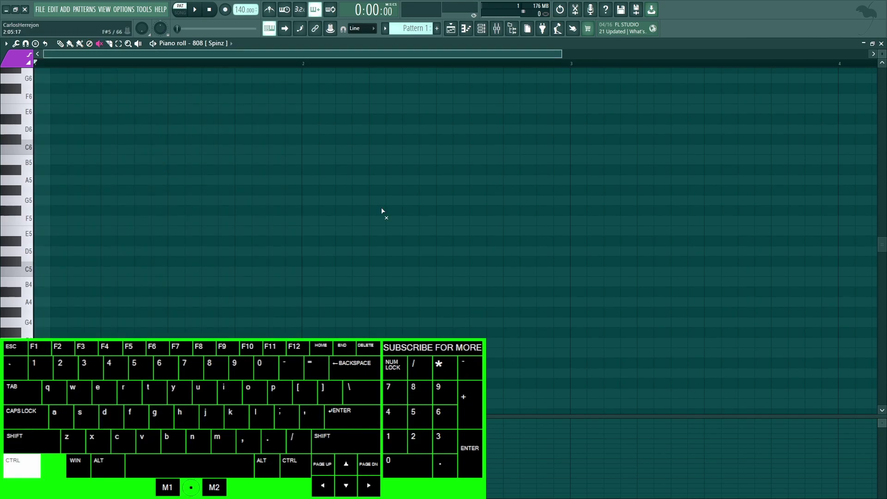
{"action": "key", "text": "ctrl+shift+t"}
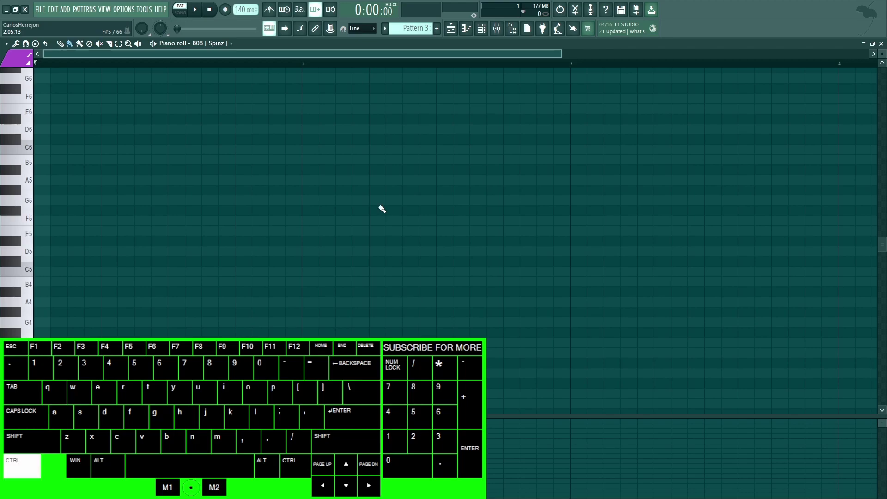
{"action": "key", "text": "ctrl+alt+c"}
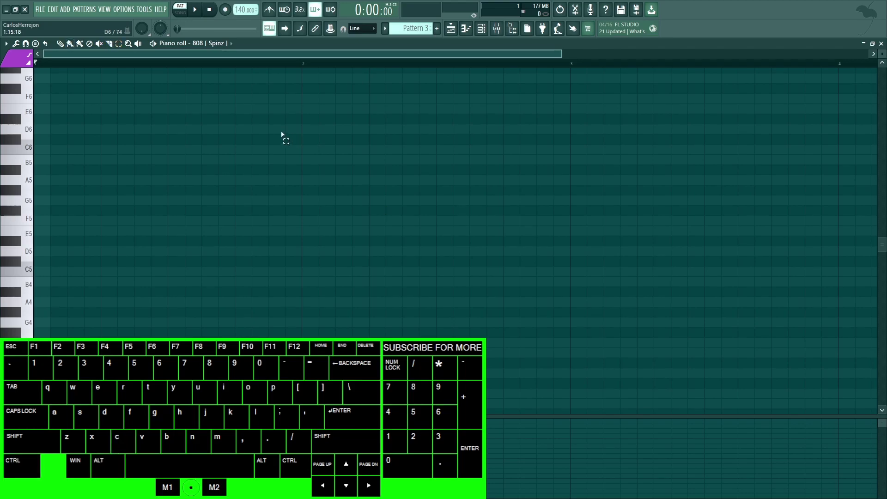
{"action": "scroll", "scroll_direction": "down", "scroll_amount": 3}
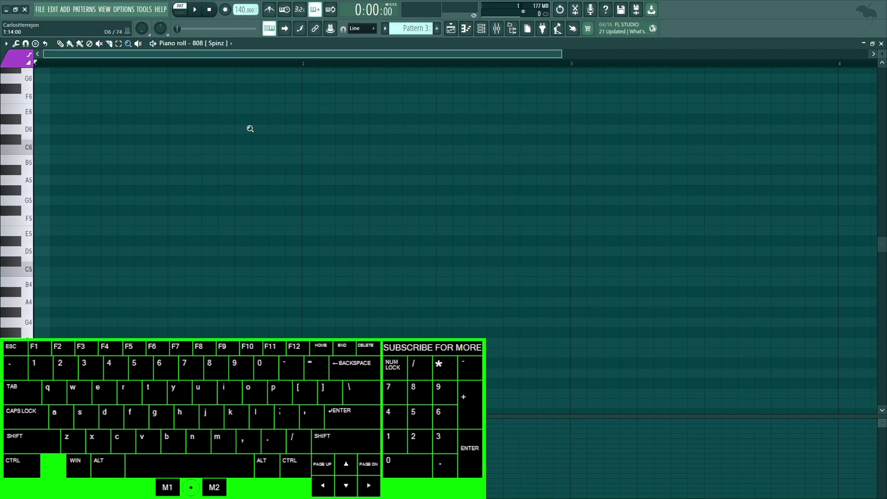
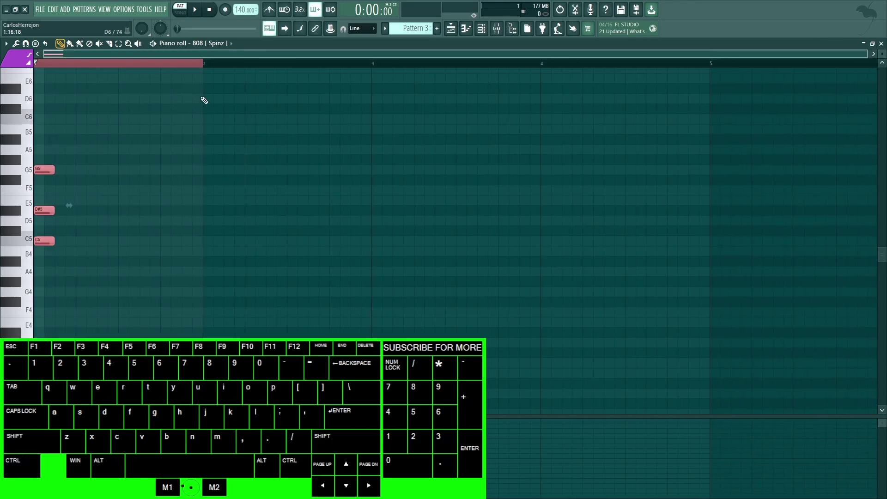
Select all 808 notes, duplicate the chord after itself and undo the extra duplication.
{"action": "key", "text": "ctrl+d"}
{"action": "key", "text": "shift+c"}
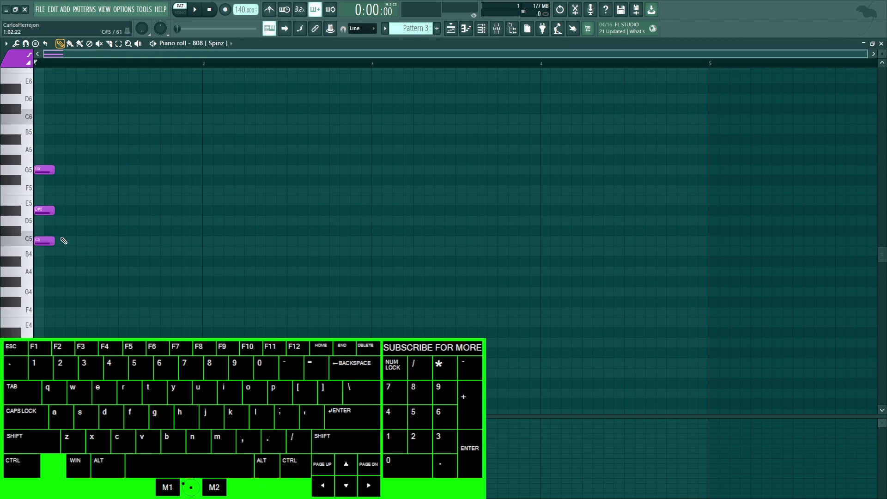
{"action": "key", "text": "shift+c"}
{"action": "key", "text": "ctrl+b"}
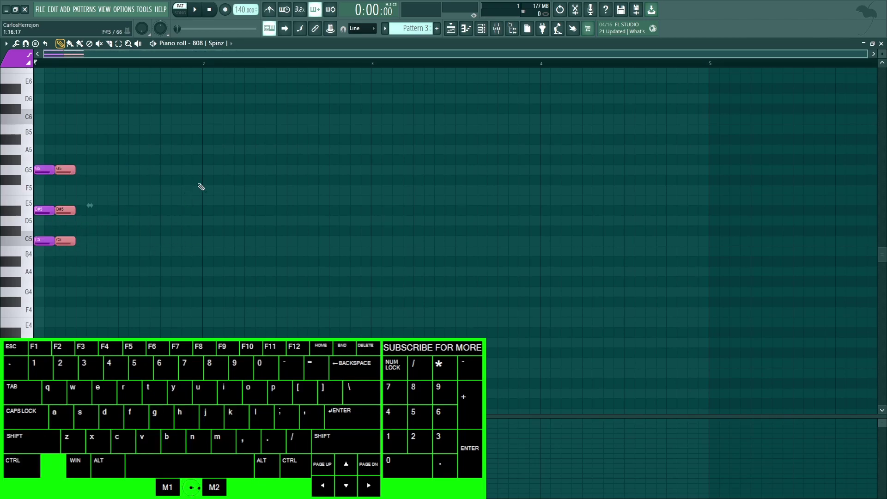
{"action": "key", "text": "ctrl+z"}
Copy and paste the chord, run it through the arpeggiator and bring up the Riff machine.
{"action": "key", "text": "ctrl+c"}
{"action": "key", "text": "ctrl+v"}
{"action": "key", "text": "alt+a"}
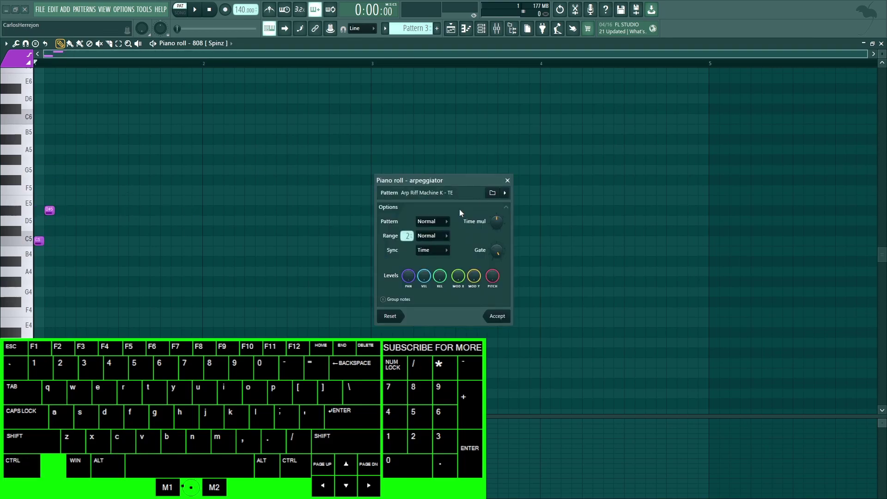
{"action": "key", "text": "alt+b"}
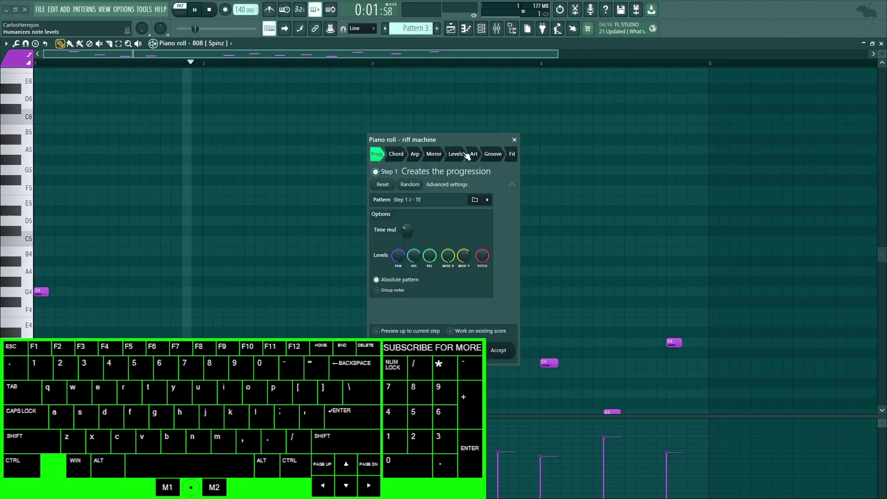
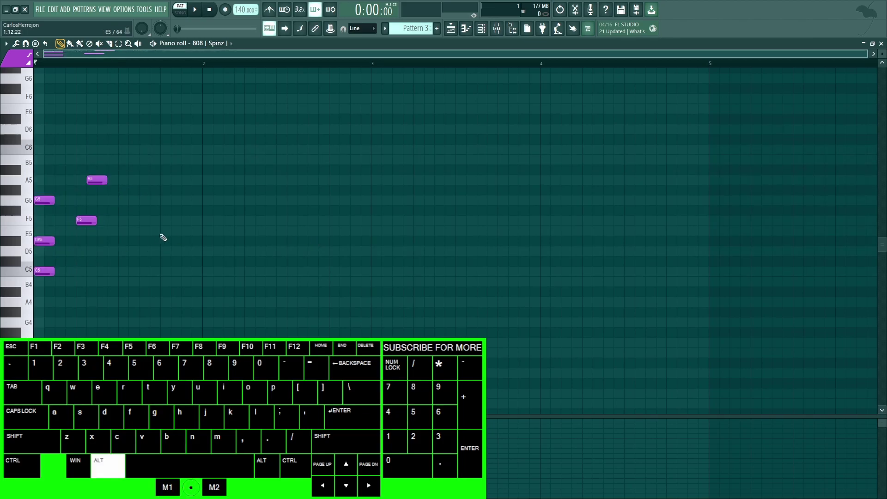
Rework the 808 notes with the limiter/transposer into a short F#5–A#5 pattern of brief blips.
{"action": "key", "text": "alt+k"}
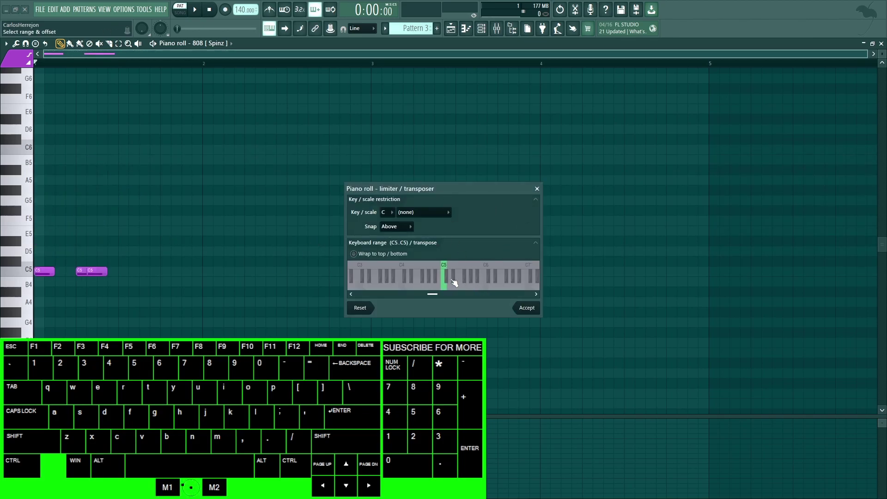
{"action": "scroll", "scroll_direction": "up", "scroll_amount": 3}
{"action": "key", "text": "ctrl+l"}
{"action": "key", "text": "ctrl+z"}
{"action": "key", "text": "alt+l"}
{"action": "scroll", "scroll_direction": "up", "scroll_amount": 3}
{"action": "left_click", "coordinate": [439, 225]}
{"action": "scroll", "scroll_direction": "down", "scroll_amount": 3}
{"action": "key", "text": "shift+d"}
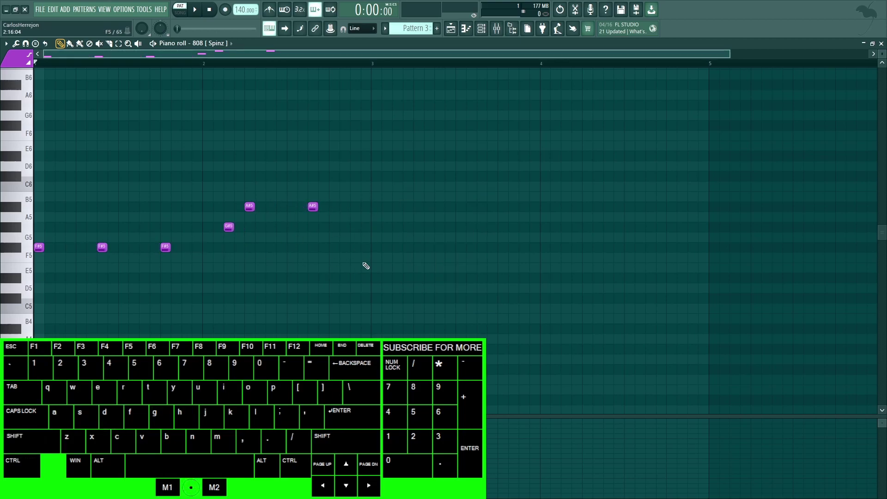
Mute all the 808 notes and unmute them again.
{"action": "key", "text": "alt+m"}
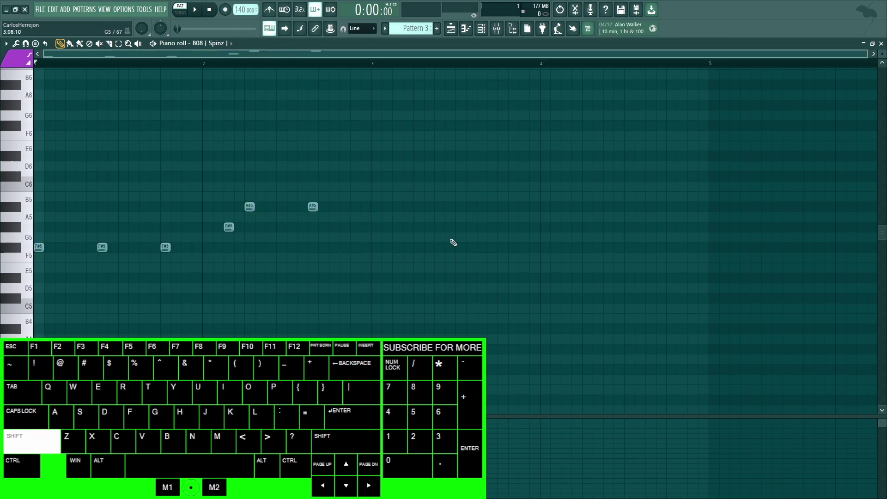
{"action": "key", "text": "shift+alt+m"}
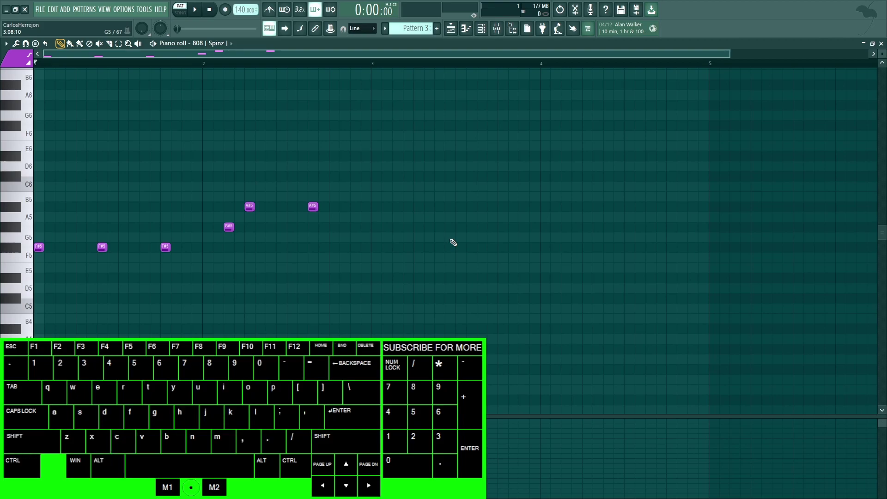
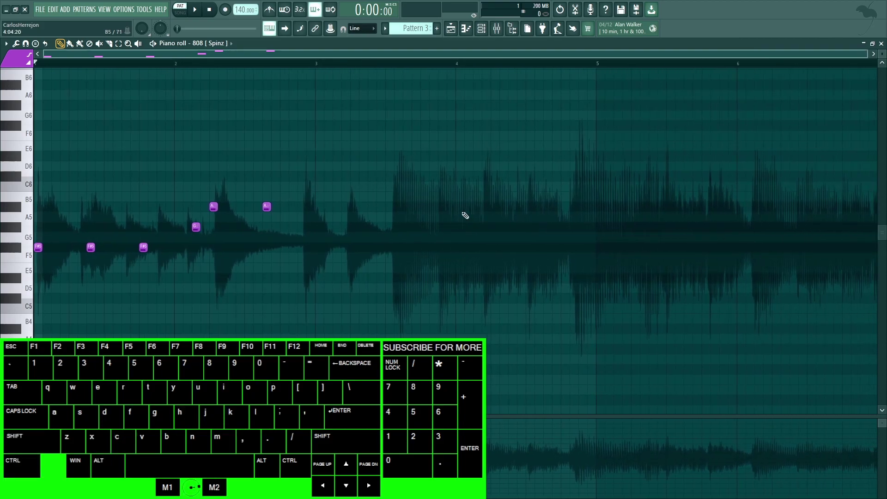
Try the randomizer with pattern randomization on, then discard its notes and close it.
{"action": "key", "text": "alt+n"}
{"action": "key", "text": "alt+n"}
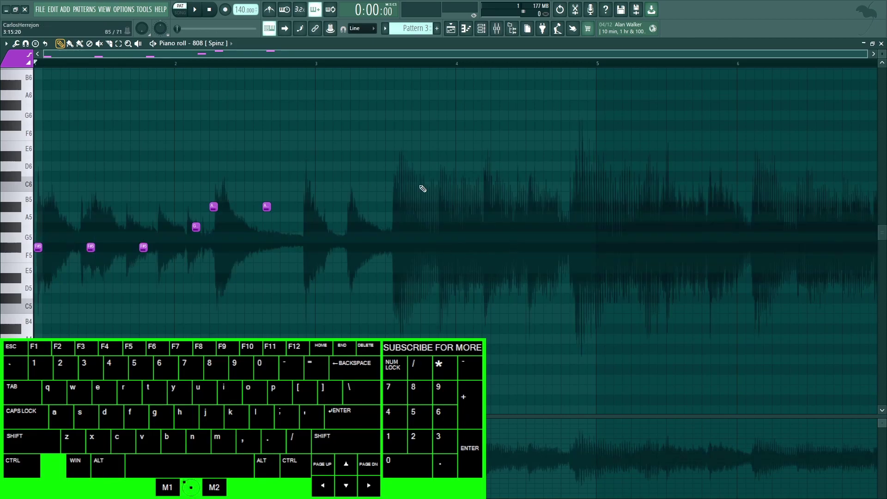
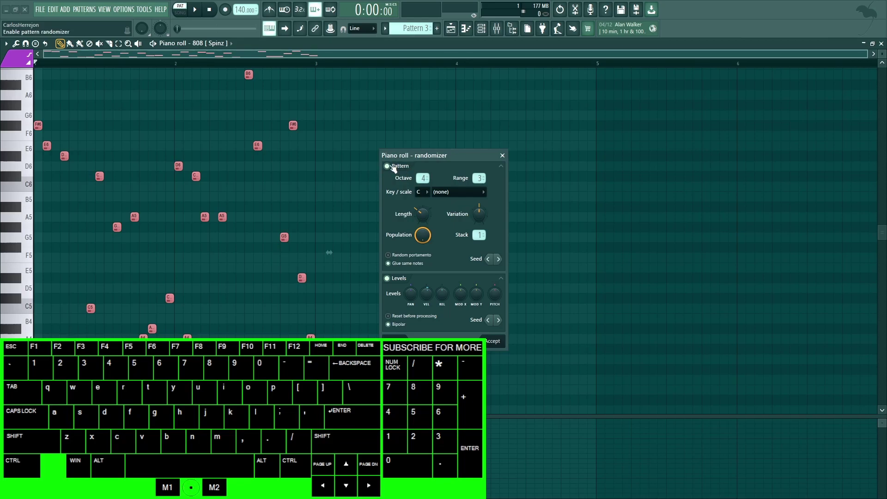
{"action": "left_click", "coordinate": [396, 168]}
{"action": "key", "text": "ctrl+q"}
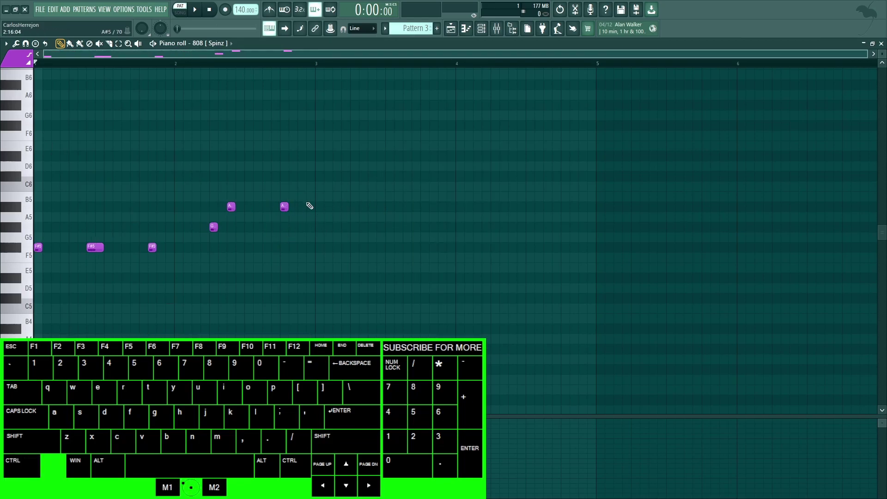
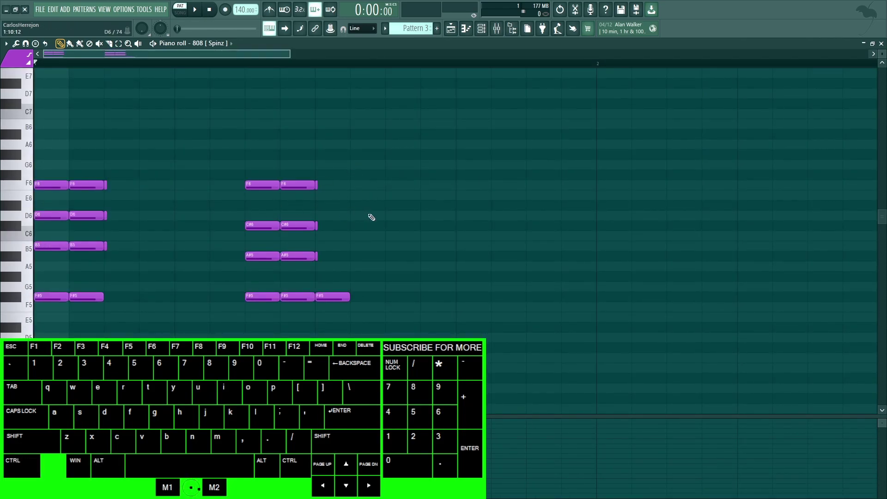
Run the 808 notes through the chop, level scaling and score flipper dialogs, dismissing the claw machine.
{"action": "key", "text": "ctrl+z"}
{"action": "key", "text": "alt+u"}
{"action": "left_click", "coordinate": [426, 238]}
{"action": "scroll", "scroll_direction": "down", "scroll_amount": 3}
{"action": "scroll", "scroll_direction": "down", "scroll_amount": 3}
{"action": "scroll", "scroll_direction": "up", "scroll_amount": 3}
{"action": "key", "text": "alt+v"}
{"action": "key", "text": "alt+v"}
{"action": "key", "text": "alt+v"}
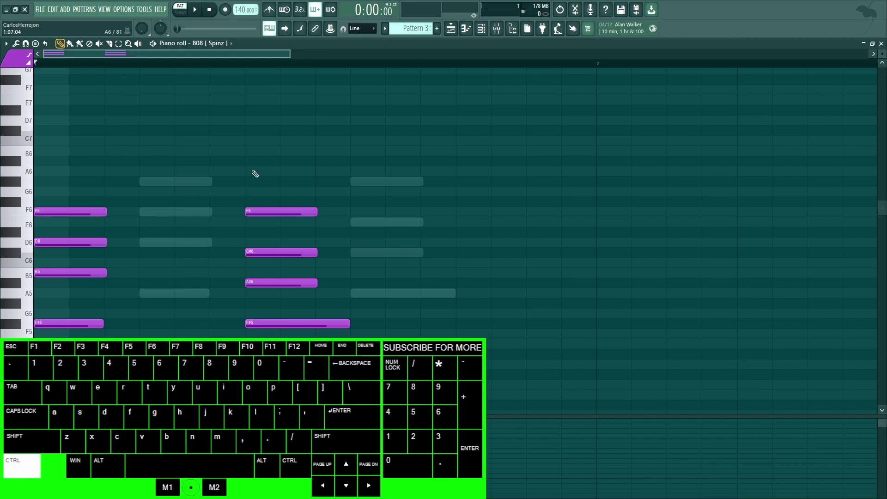
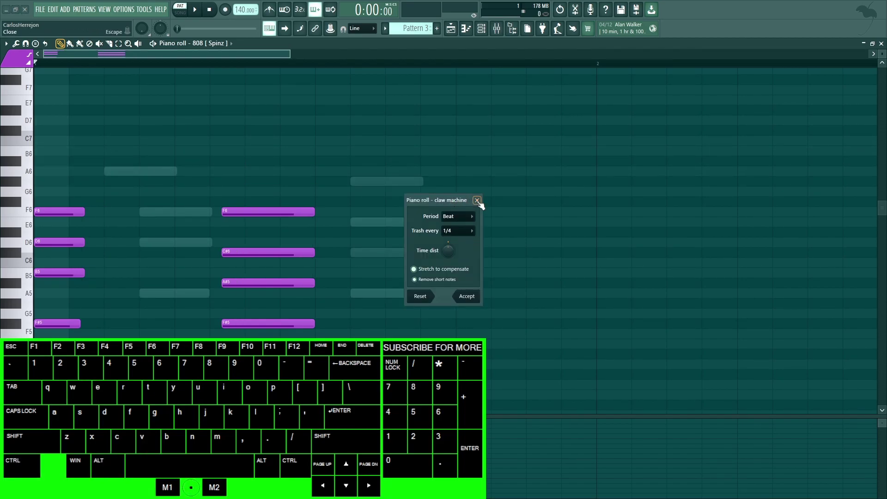
{"action": "left_click", "coordinate": [483, 205]}
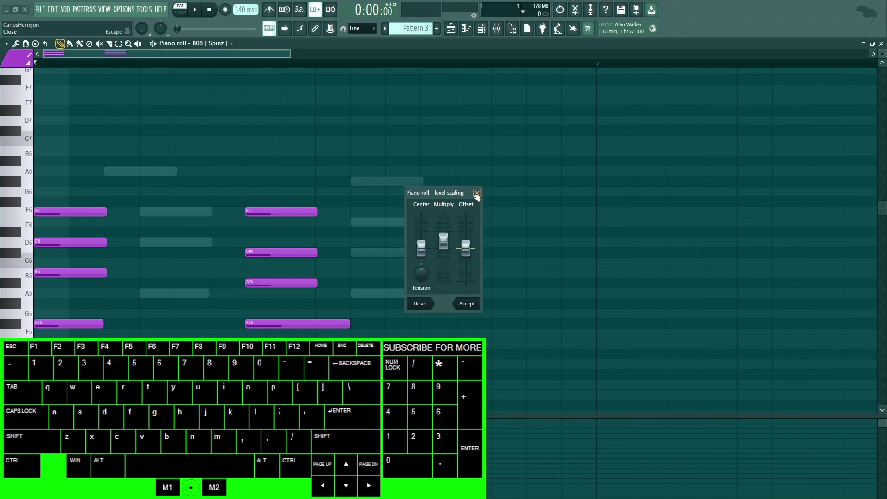
Bring up the Open dialog for a MIDI score and browse into the Presets Scores folder.
{"action": "scroll", "scroll_direction": "down", "scroll_amount": 3}
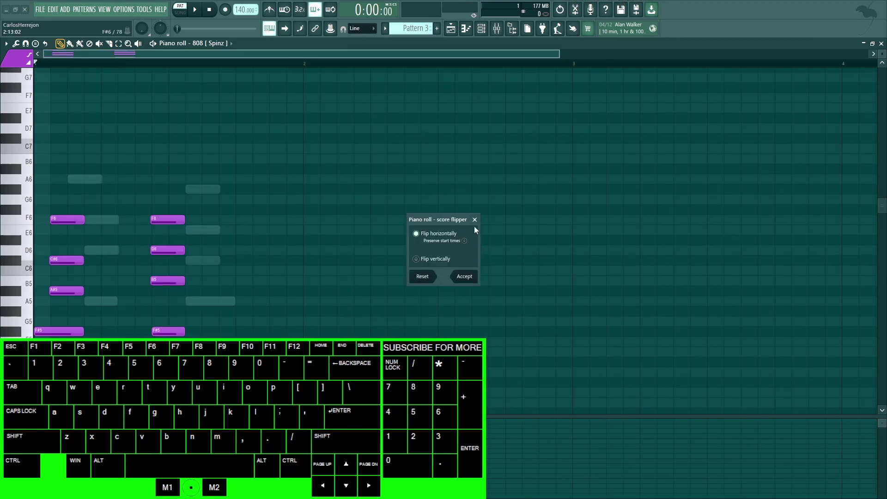
{"action": "double_click", "coordinate": [449, 237]}
{"action": "double_click", "coordinate": [438, 263]}
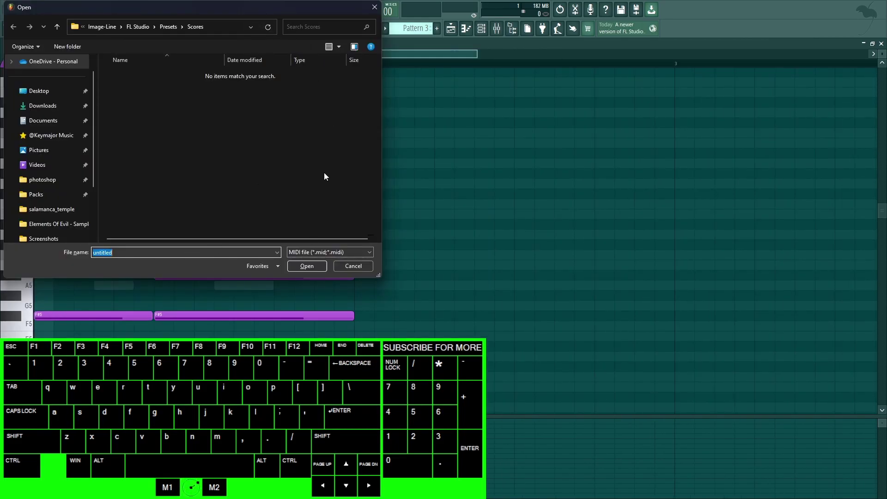
Cancel the score Open dialog and cycle the F-key windows, ending on the empty Playlist.
{"action": "key", "text": "ctrl+x"}
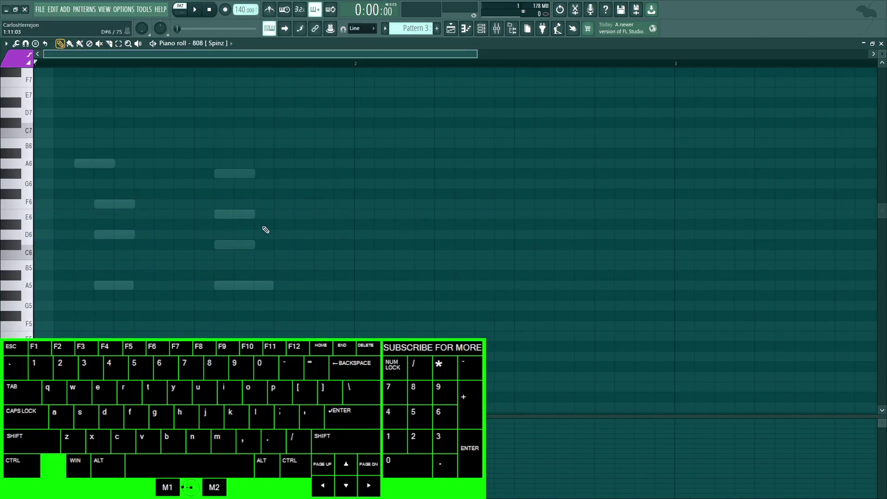
{"action": "key", "text": "shift+h"}
{"action": "key", "text": "shift+h"}
{"action": "key", "text": "shift+h"}
{"action": "key", "text": "shift+h"}
{"action": "key", "text": "shift+h"}
{"action": "key", "text": "shift+h"}
{"action": "key", "text": "shift+h"}
{"action": "key", "text": "shift+h"}
{"action": "key", "text": "shift+h"}
{"action": "key", "text": "shift+h"}
{"action": "key", "text": "shift+h"}
{"action": "key", "text": "shift+h"}
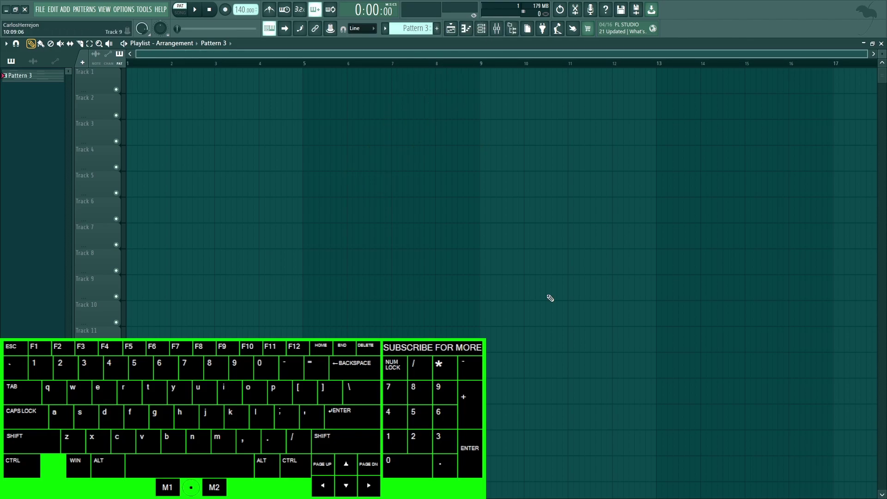
Move to Pattern 4, cancel renaming it and toggle the project file options window.
{"action": "left_click_drag", "start_coordinate": [265, 41], "coordinate": [487, 13]}
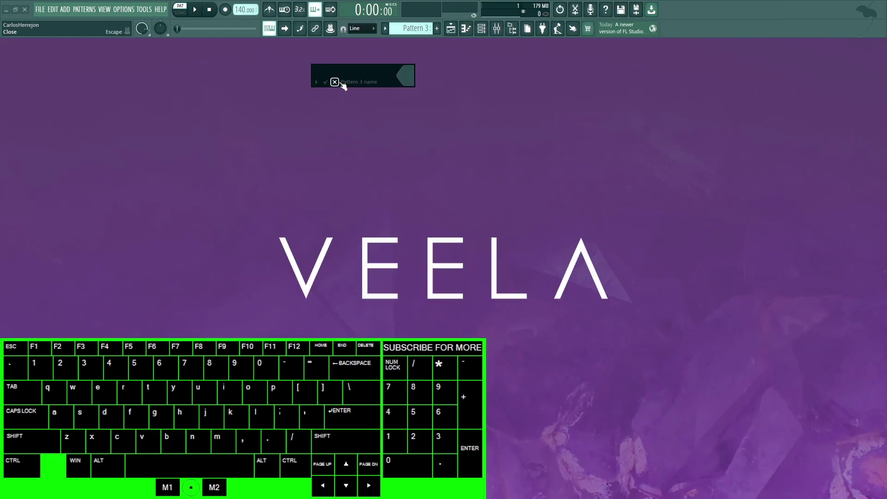
{"action": "left_click", "coordinate": [346, 85]}
{"action": "key", "text": "F3"}
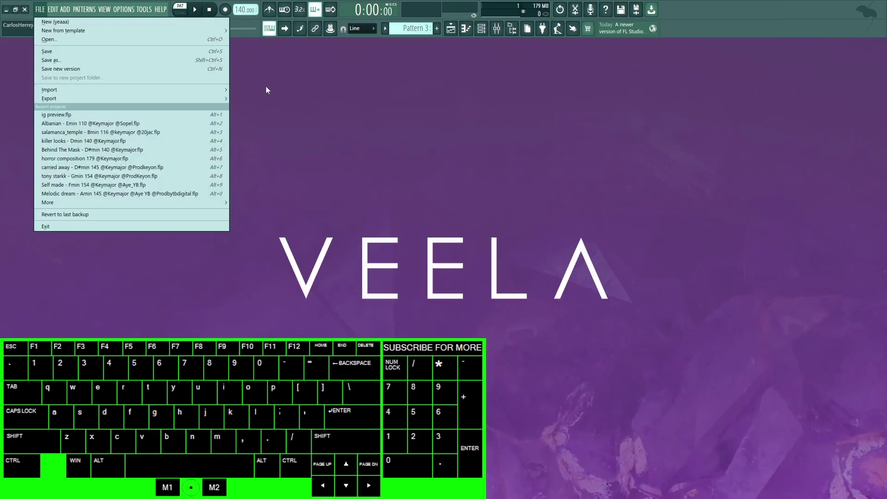
{"action": "key", "text": "F3"}
{"action": "key", "text": "F3"}
Show the channel rack, MIDI settings and project info, then close every window to the empty background.
{"action": "key", "text": "F5"}
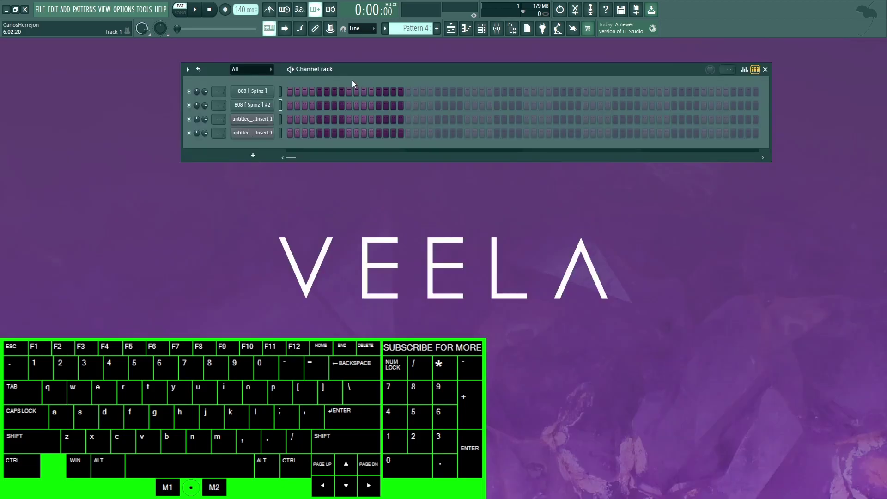
{"action": "key", "text": "F6"}
{"action": "key", "text": "F7"}
{"action": "scroll", "scroll_direction": "down", "scroll_amount": 3}
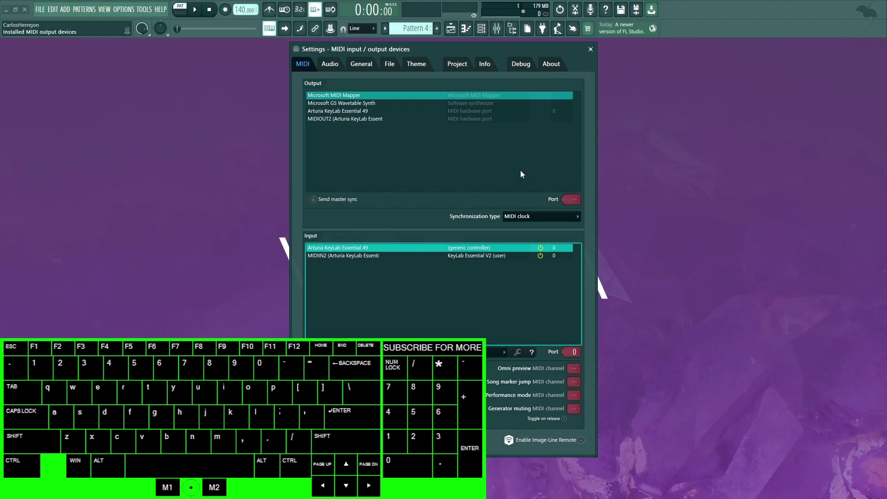
{"action": "key", "text": "F11"}
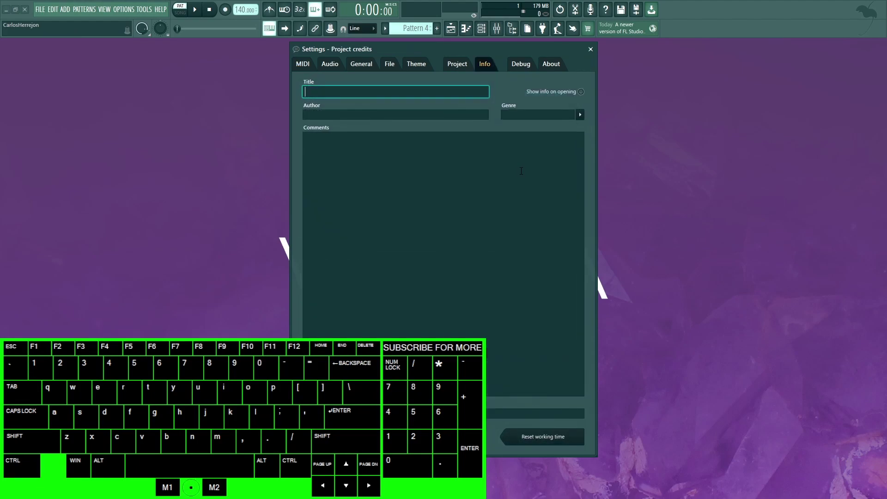
{"action": "key", "text": "Num_Lock"}
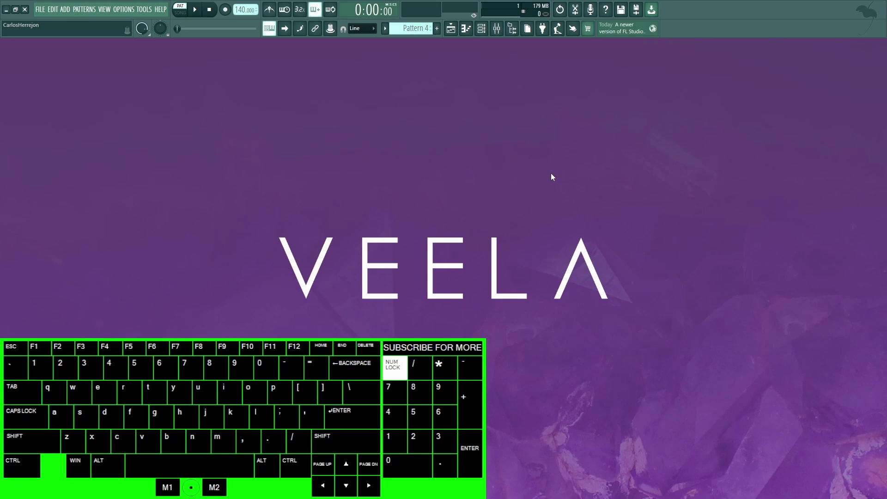